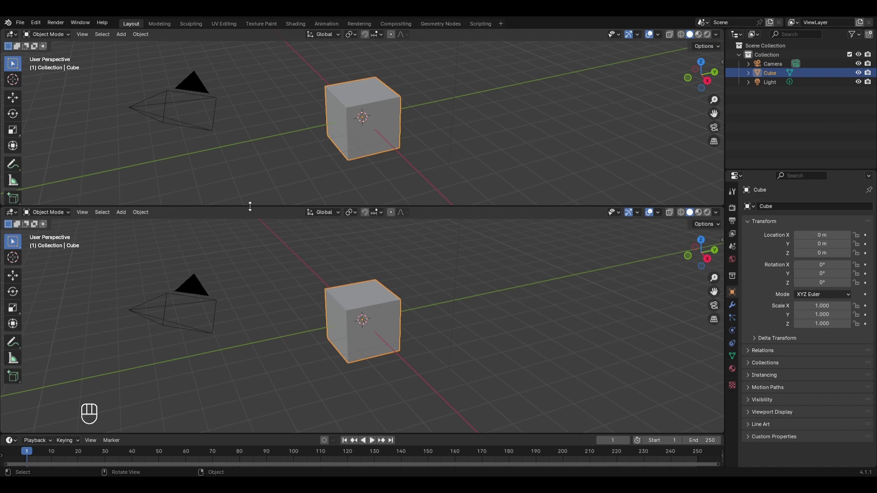
# - Replace the Principled BSDF with an Emission shader linked to the material Surface output
pyautogui.moveTo(19, 36); pyautogui.dragTo(53, 123)
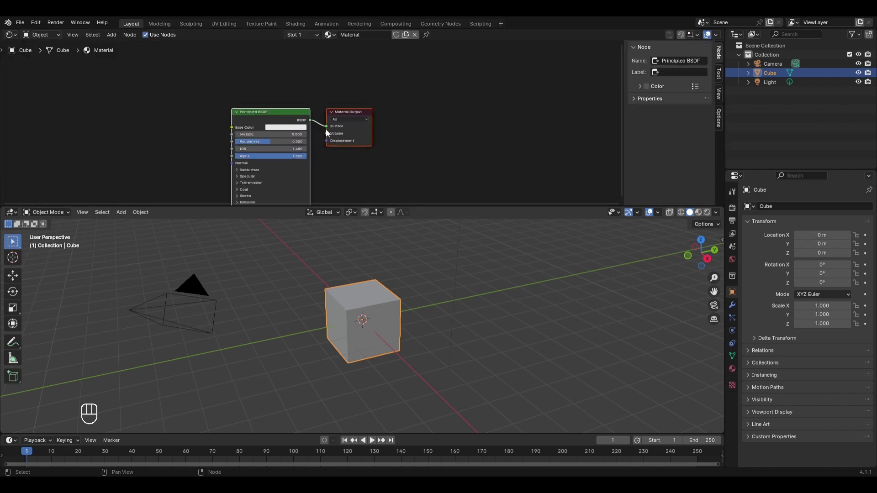
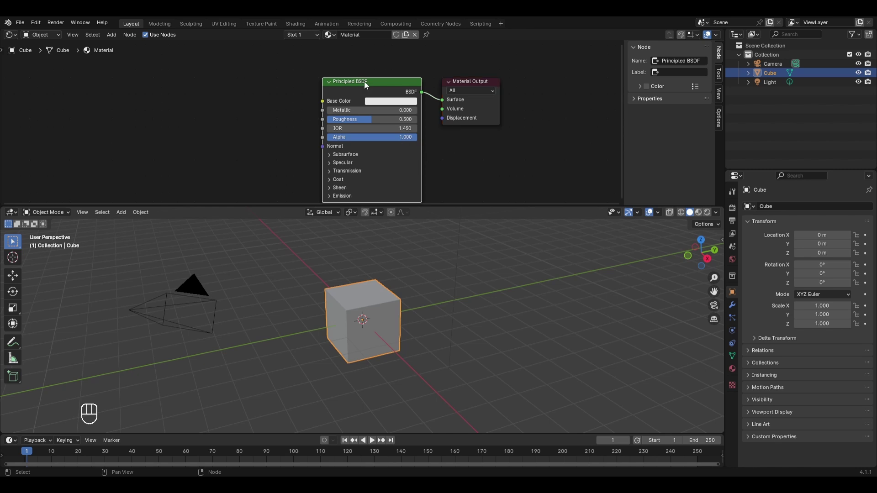
pyautogui.press('x')
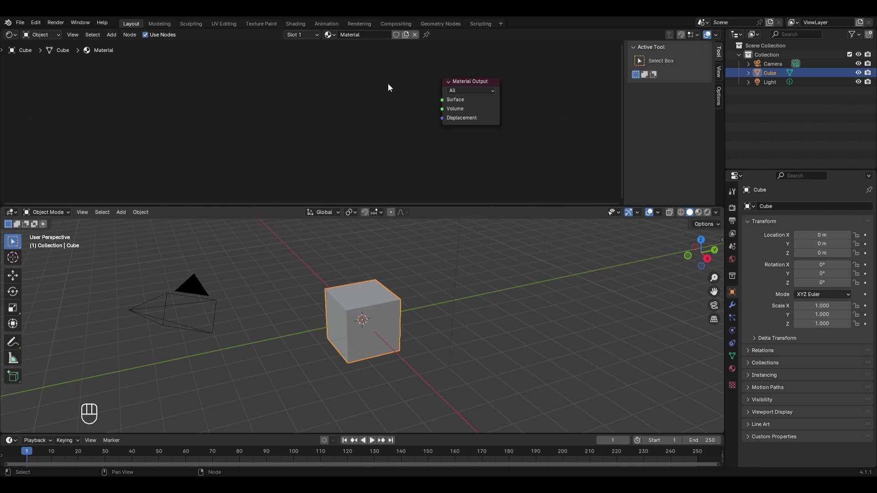
pyautogui.press('shift+a')
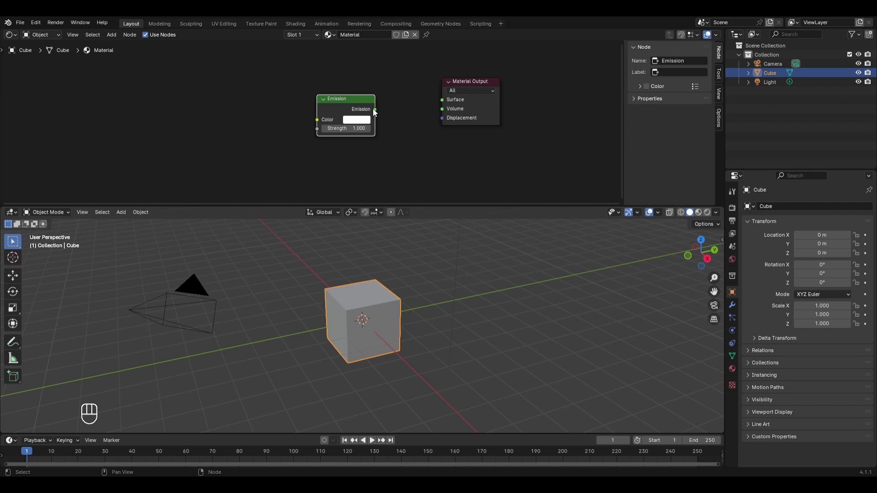
pyautogui.moveTo(412, 116); pyautogui.dragTo(447, 106)
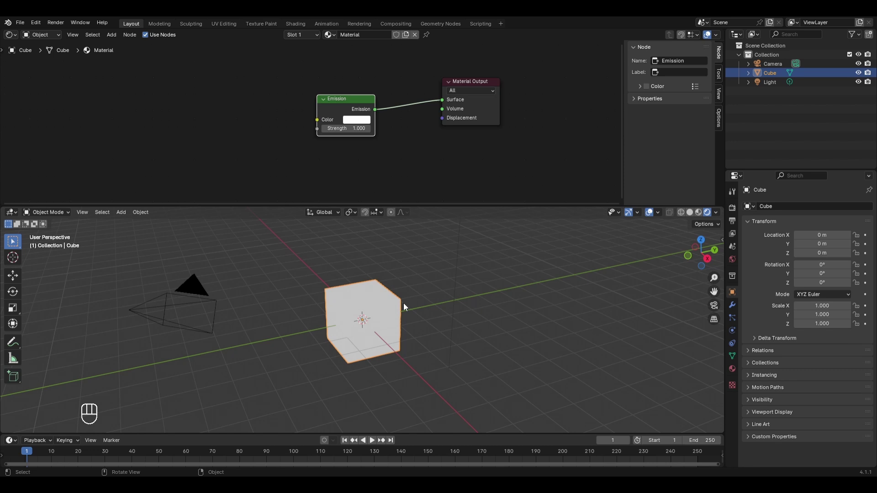
pyautogui.moveTo(397, 231); pyautogui.dragTo(455, 260)
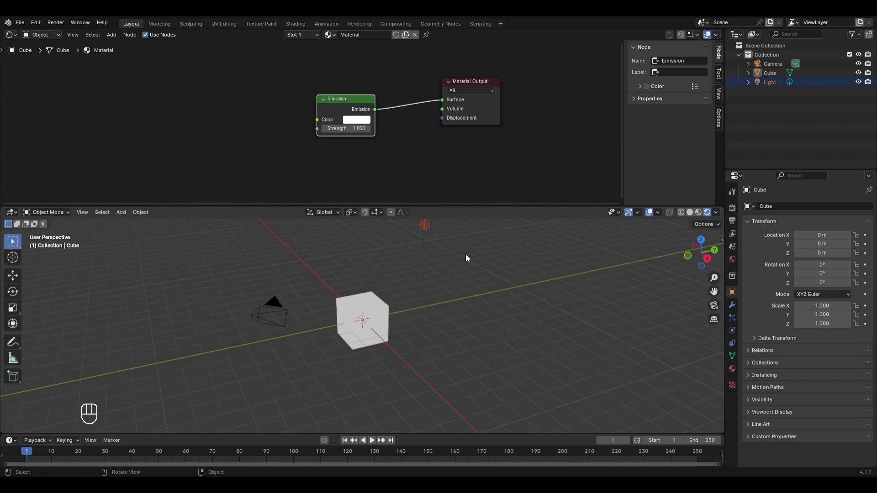
# - Delete the light, switch to rendered shading and set the World colour to black
pyautogui.press('x')
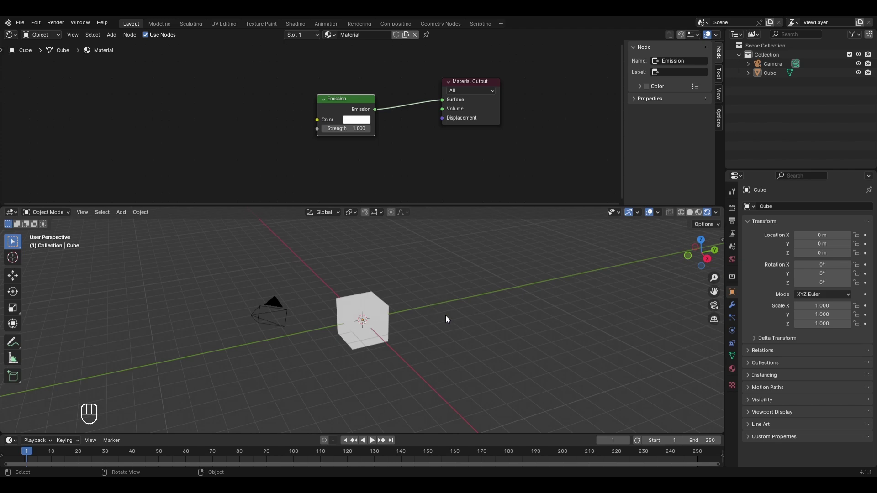
pyautogui.click(735, 212)
pyautogui.press('ctrl+z')
pyautogui.moveTo(815, 208); pyautogui.dragTo(816, 243)
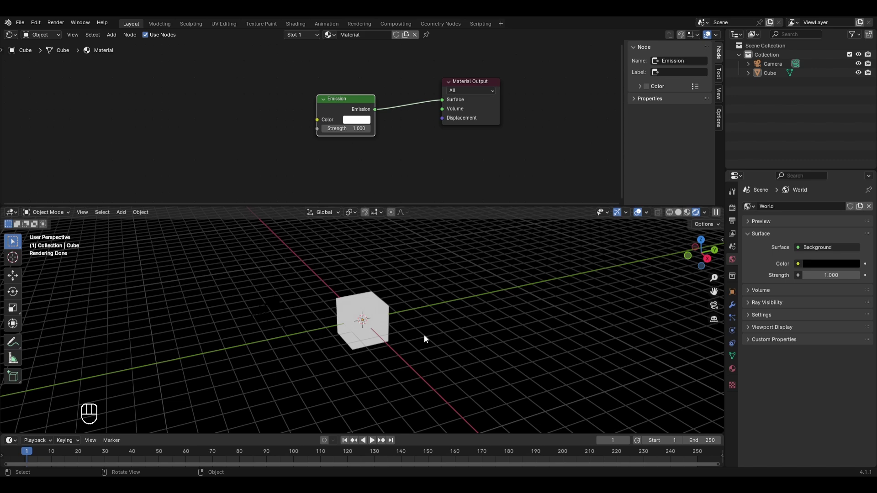
# - View the glowing cube through the camera (Numpad 0)
pyautogui.press('KP_0')
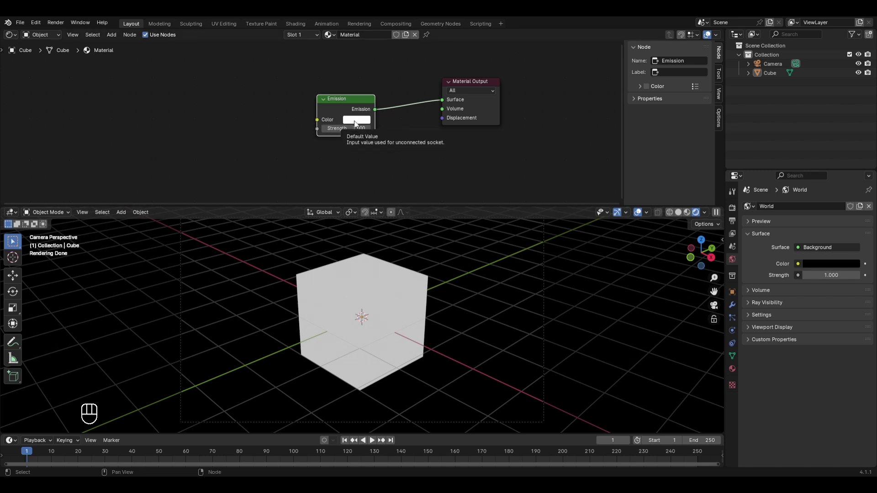
pyautogui.click(358, 122)
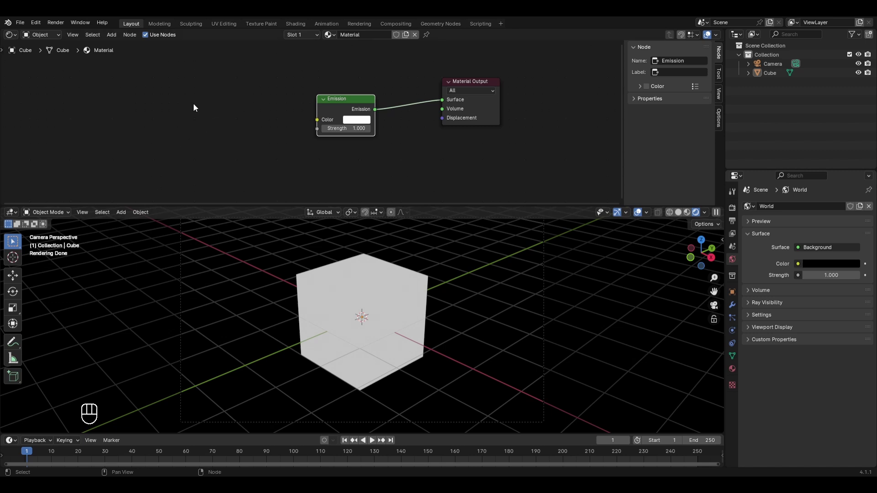
# - Add a Magic Texture feeding the Emission colour and set its Distortion to 2
pyautogui.press('shift+a')
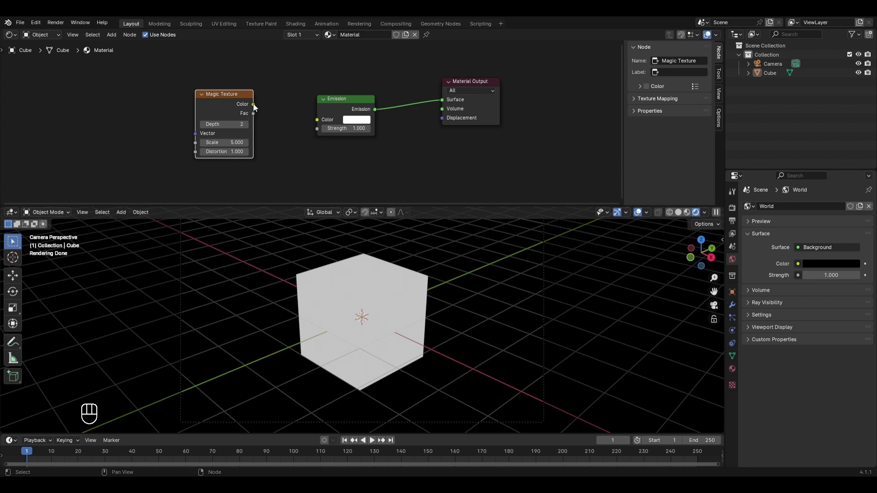
pyautogui.click(305, 123)
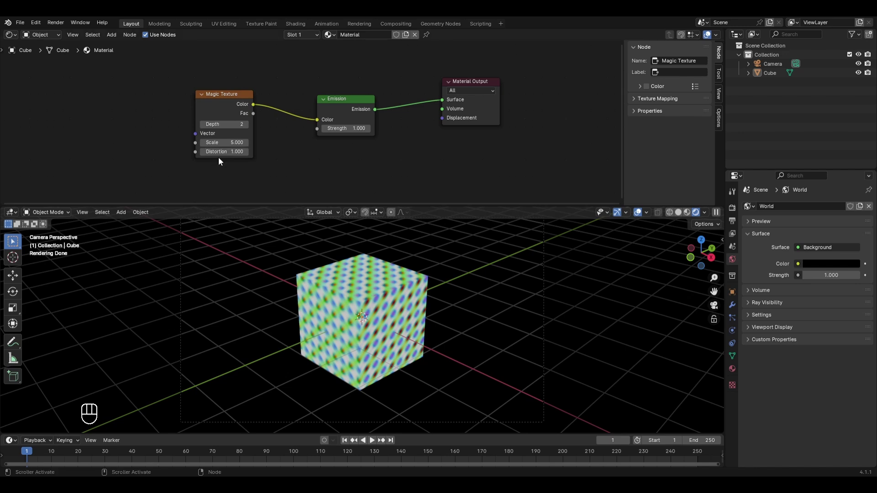
pyautogui.click(362, 317)
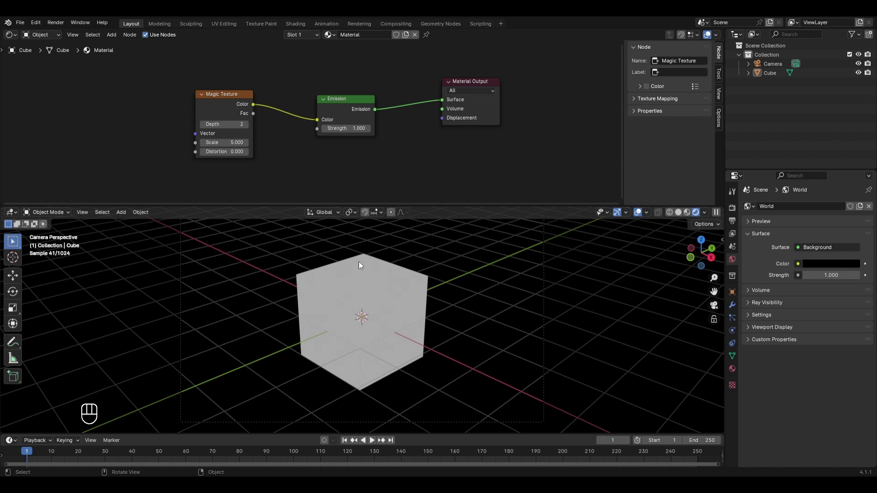
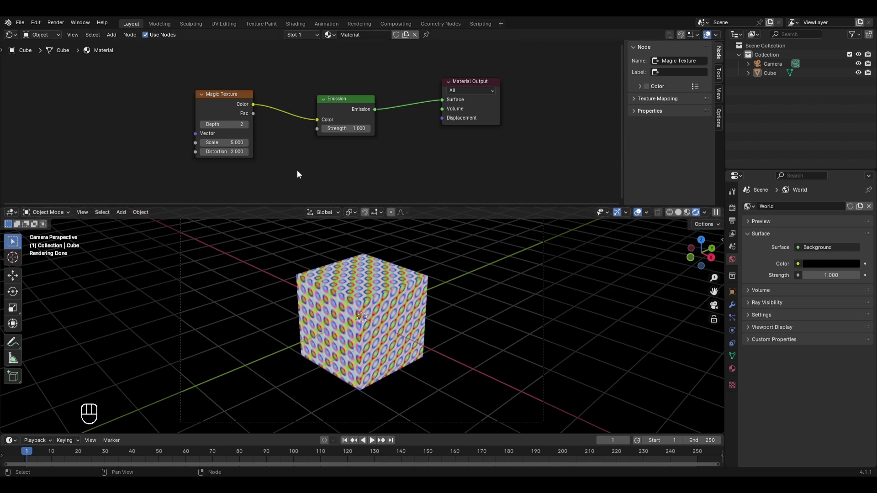
# - Add a Color Ramp node and adjust its black and white end stops
pyautogui.press('shift+a')
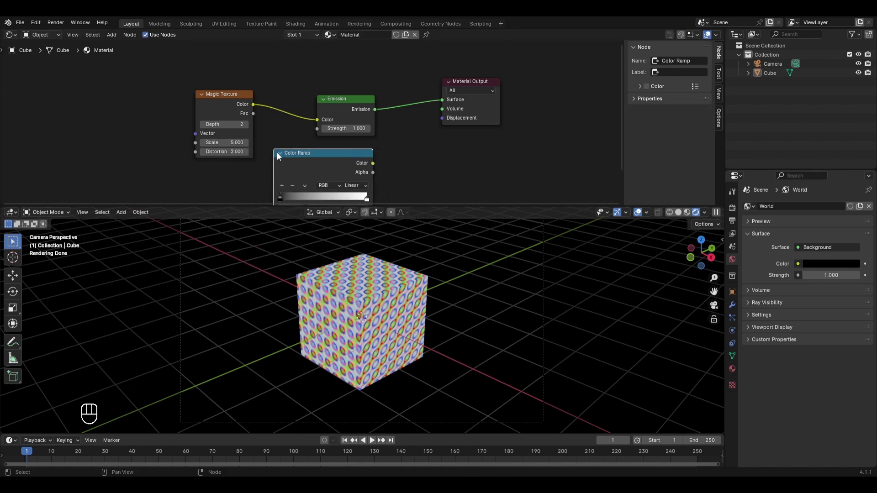
pyautogui.doubleClick(225, 105)
pyautogui.moveTo(337, 172); pyautogui.dragTo(273, 187)
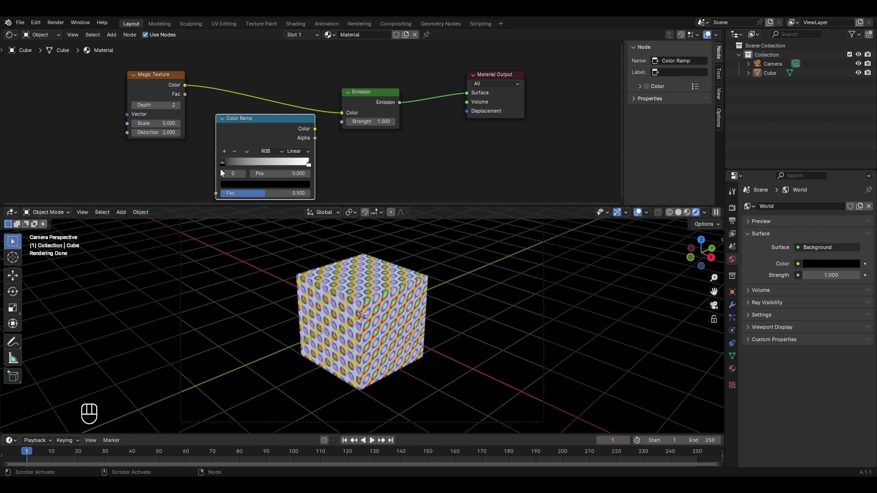
pyautogui.click(226, 169)
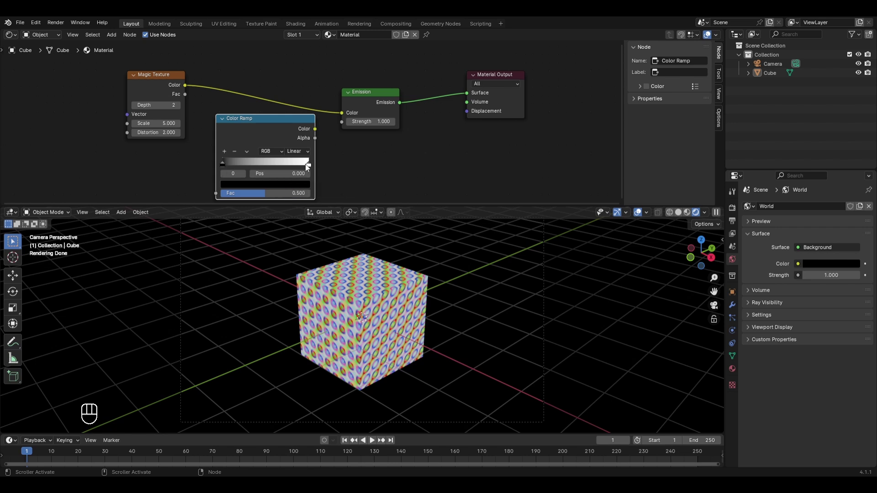
pyautogui.click(313, 169)
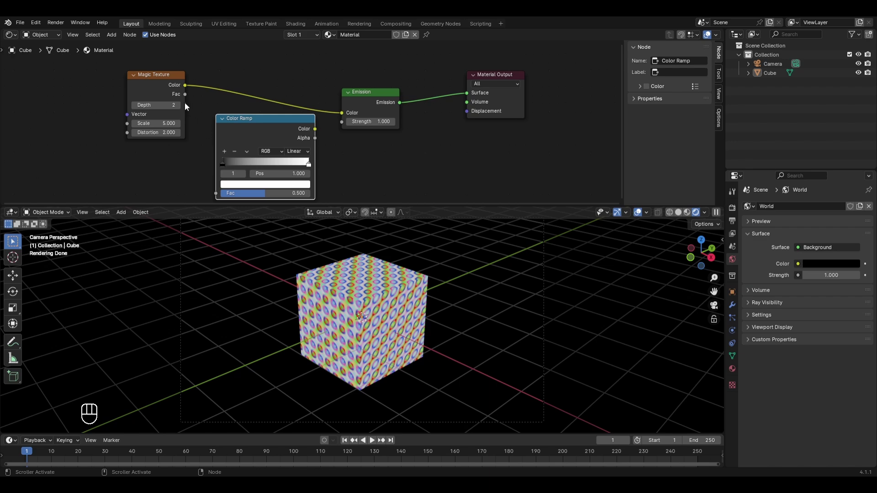
# - Link Magic Texture Fac into the ramp and the ramp Color into the Emission colour
pyautogui.moveTo(188, 99); pyautogui.dragTo(220, 194)
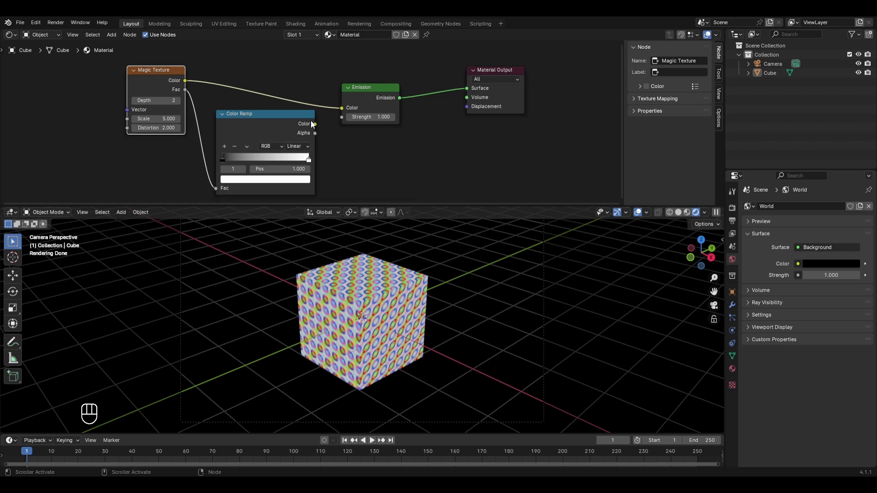
pyautogui.click(318, 129)
pyautogui.moveTo(321, 129); pyautogui.dragTo(338, 113)
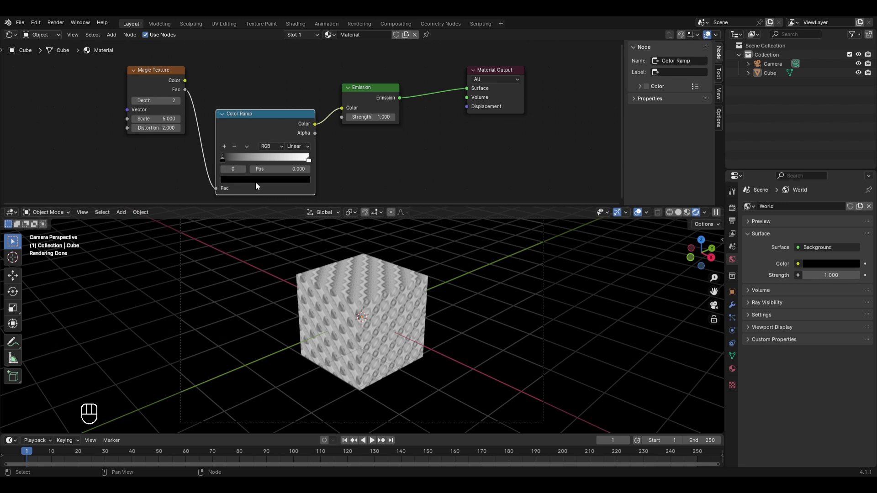
# - Give the Color Ramp blue, green and red stops and slide the blue stop to 0.214
pyautogui.click(259, 187)
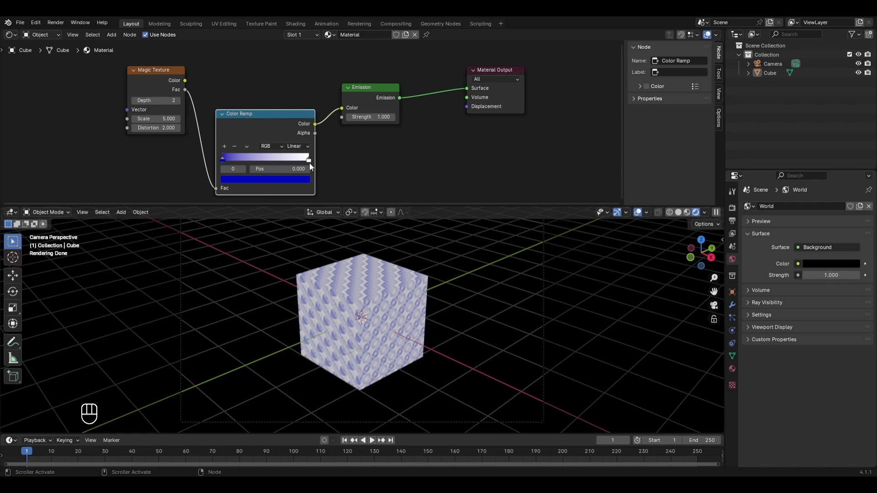
pyautogui.click(289, 183)
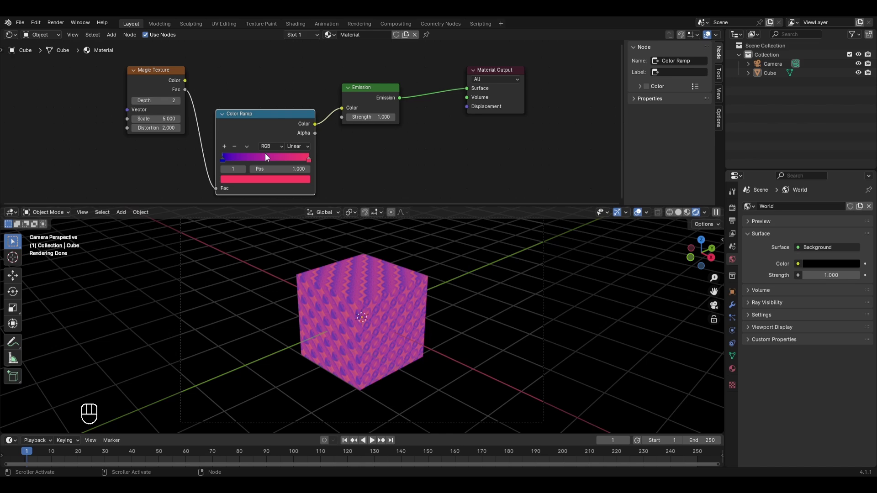
pyautogui.click(226, 151)
pyautogui.click(269, 164)
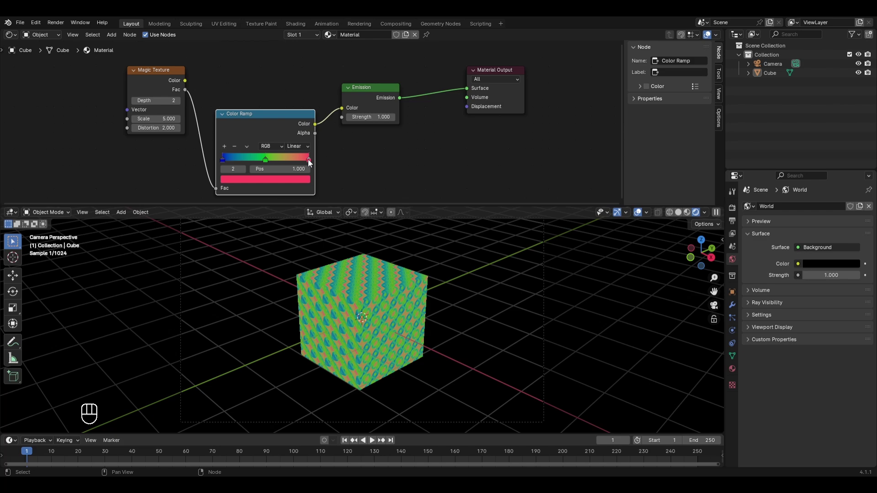
pyautogui.click(302, 182)
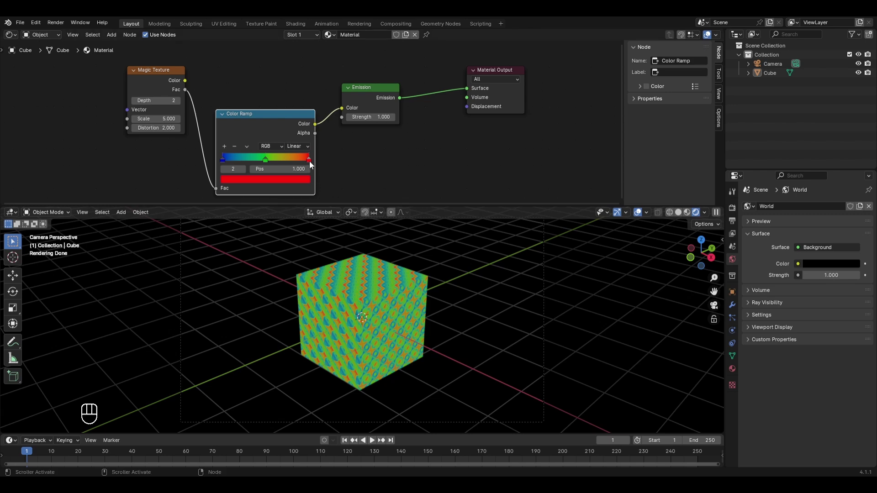
pyautogui.moveTo(313, 161); pyautogui.dragTo(273, 162)
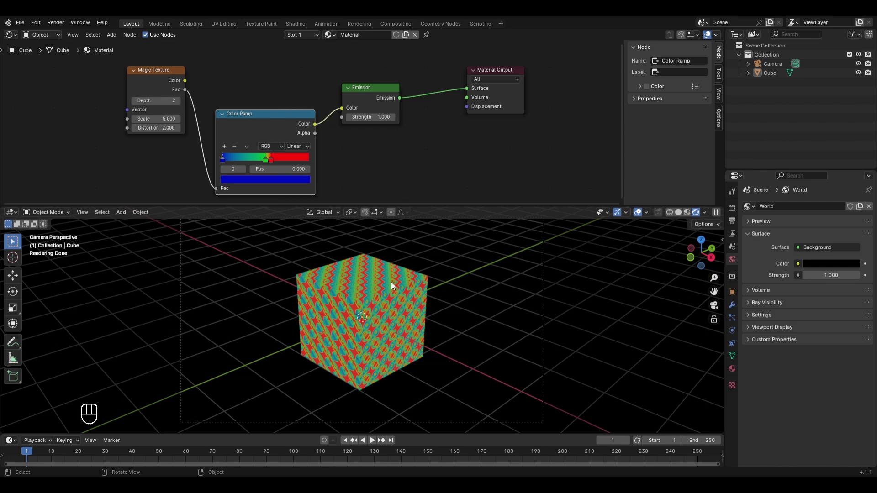
pyautogui.moveTo(222, 164); pyautogui.dragTo(242, 165)
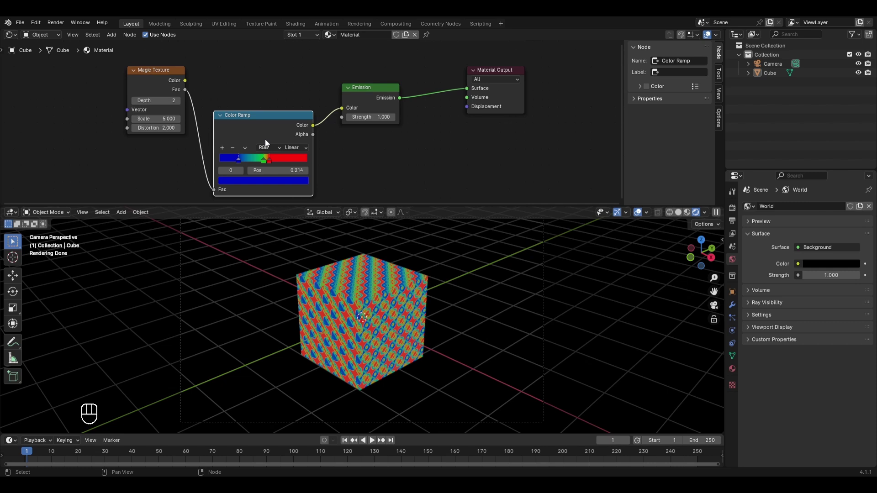
# - Box-select and delete the Magic Texture and Color Ramp nodes
pyautogui.press('x')
pyautogui.moveTo(265, 138); pyautogui.dragTo(126, 74)
pyautogui.press('x')
pyautogui.click(140, 79)
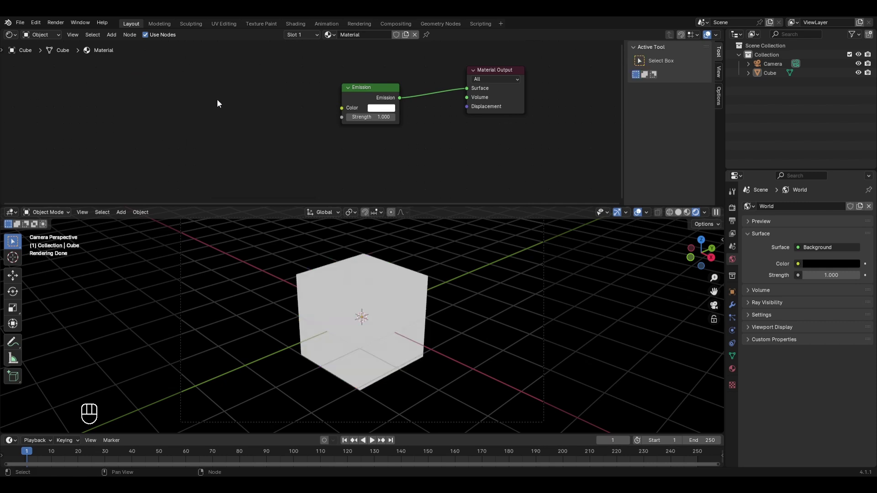
# - Add a Brick Texture driving the Emission colour with Offset 0 and inspect the brick cube
pyautogui.press('shift+a')
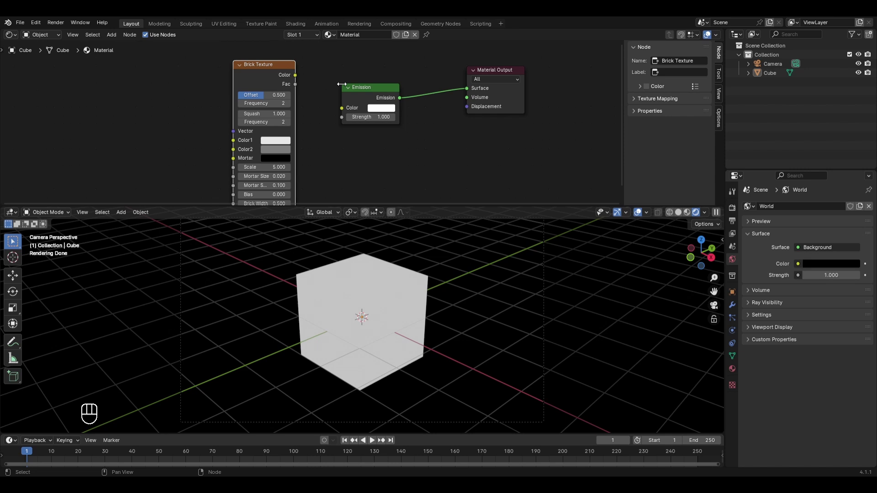
pyautogui.click(297, 78)
pyautogui.moveTo(309, 79); pyautogui.dragTo(340, 110)
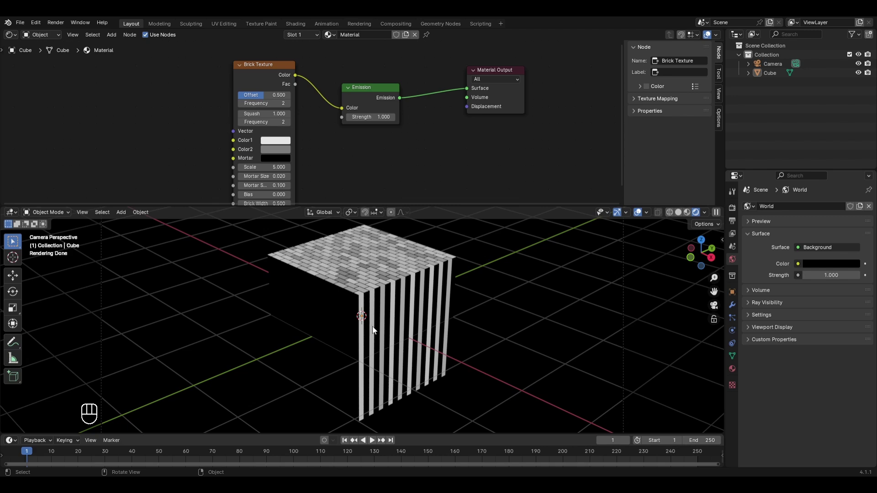
pyautogui.moveTo(362, 335); pyautogui.dragTo(335, 332)
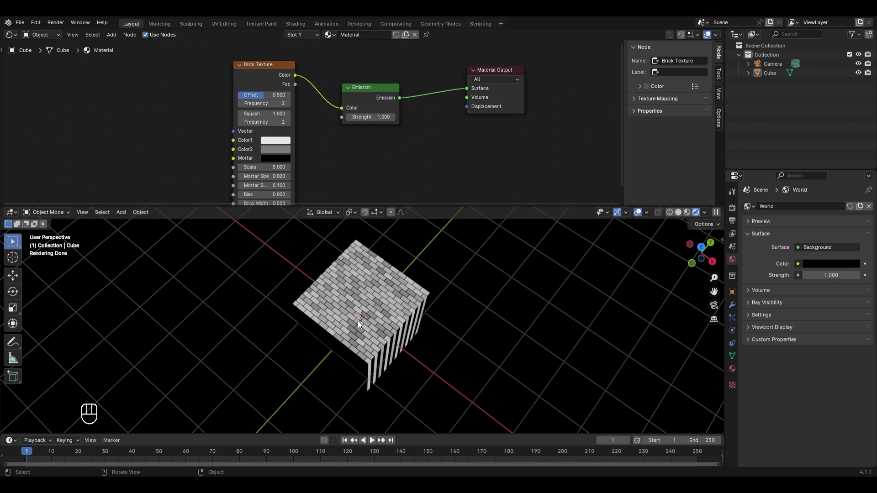
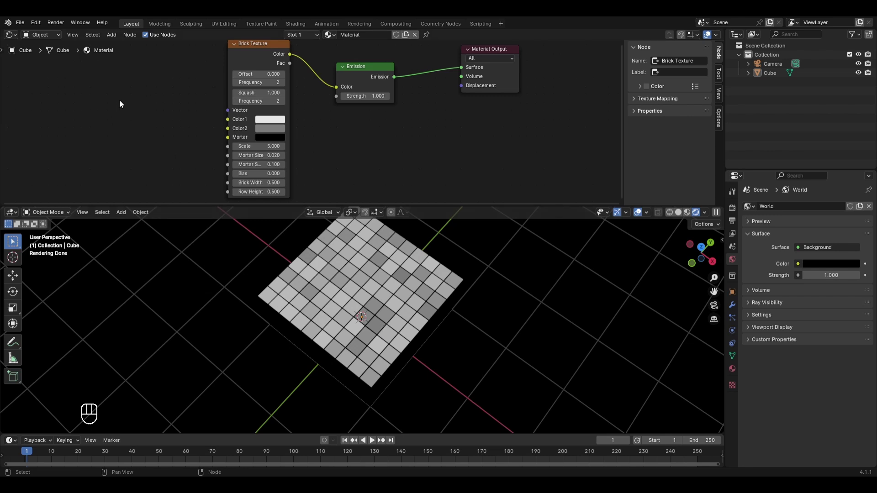
# - Route Texture Coordinate Generated through a Mapping node into the Brick vector, rotated 45° in Z
pyautogui.press('shift+a')
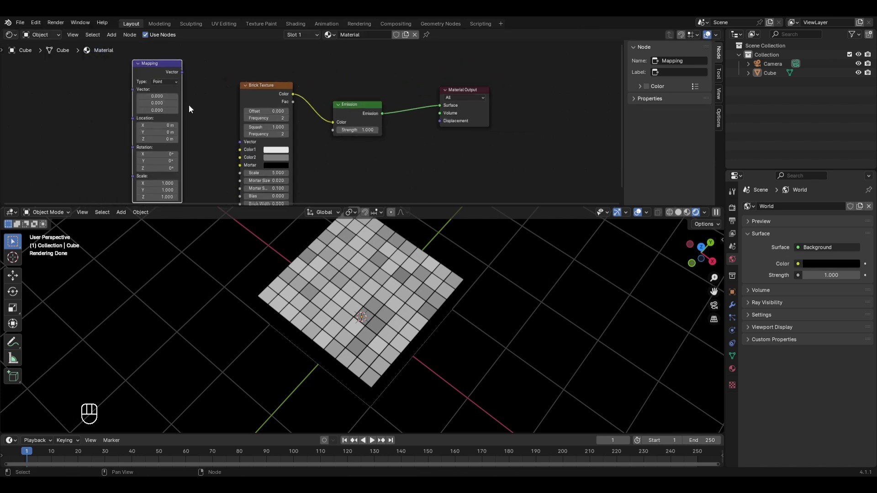
pyautogui.moveTo(196, 77); pyautogui.dragTo(253, 142)
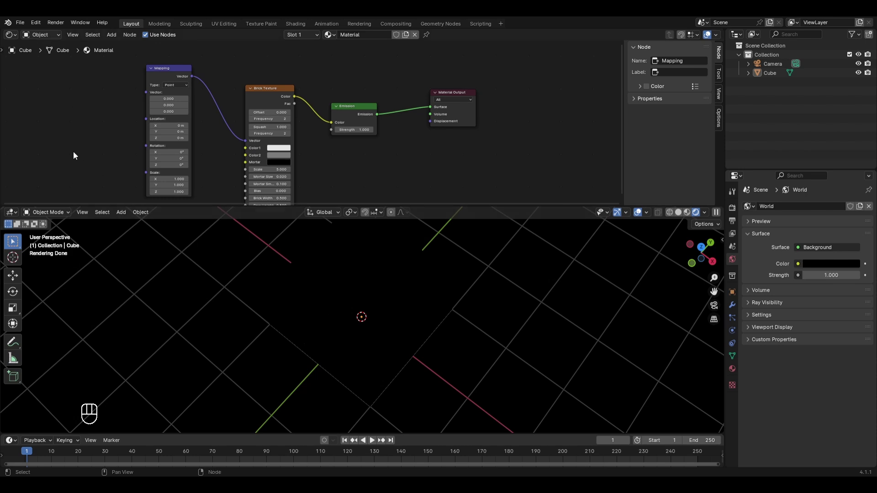
pyautogui.press('shift+a')
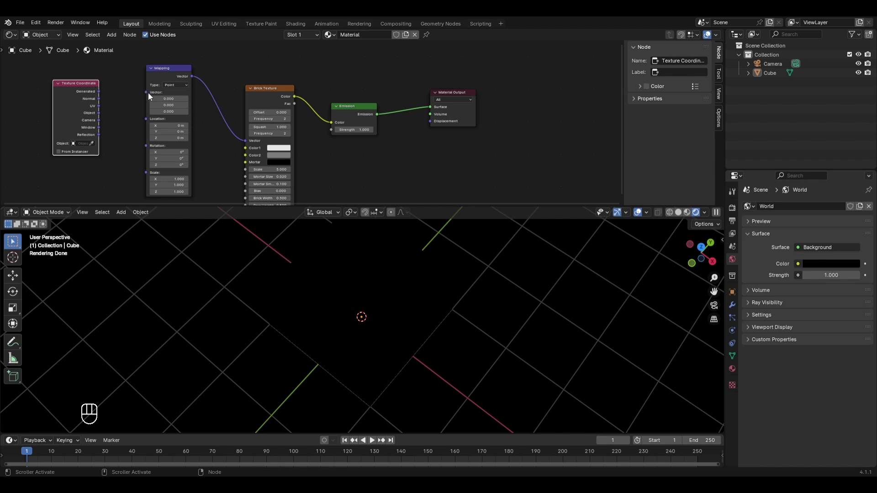
pyautogui.click(103, 96)
pyautogui.moveTo(129, 95); pyautogui.dragTo(149, 94)
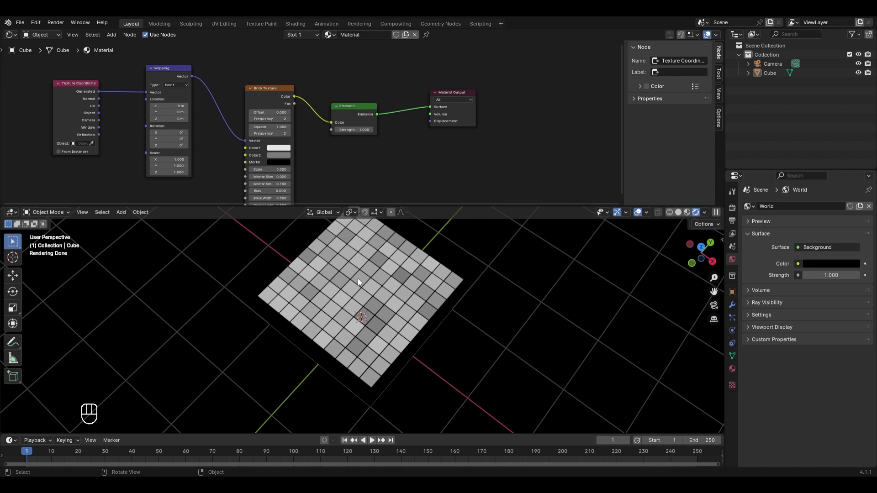
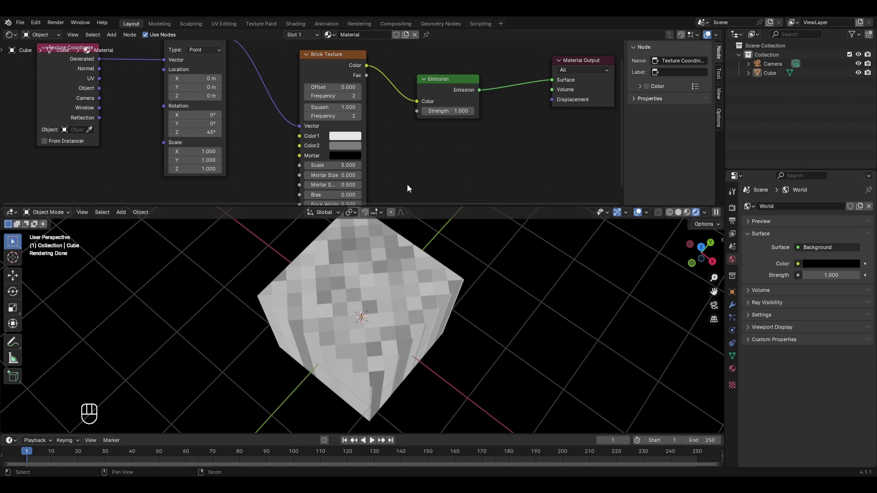
pyautogui.moveTo(324, 189); pyautogui.dragTo(63, 134)
# - Delete the brick nodes, add a Voronoi Texture at scale 20 on the Emission colour, and save the file
pyautogui.press('x')
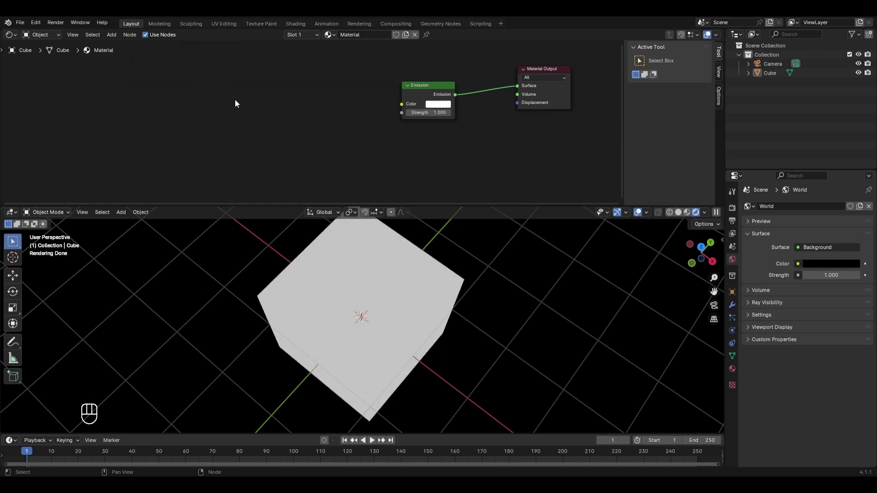
pyautogui.press('shift+a')
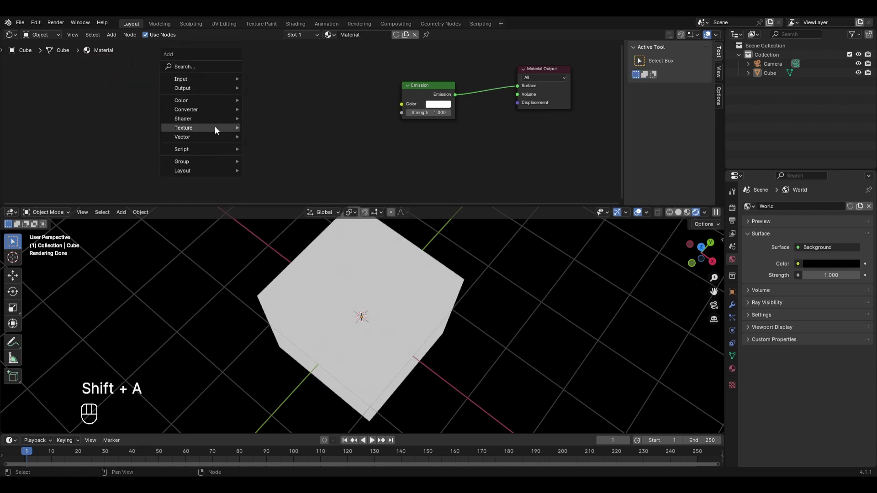
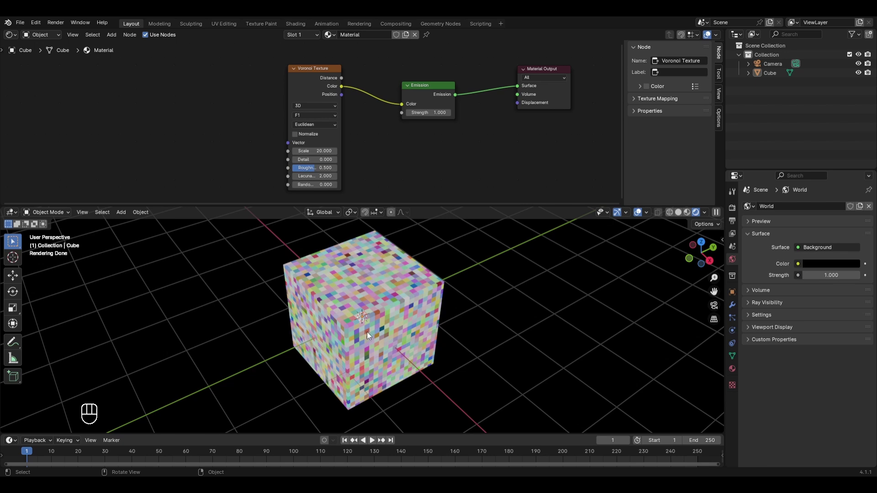
pyautogui.press('ctrl+s')
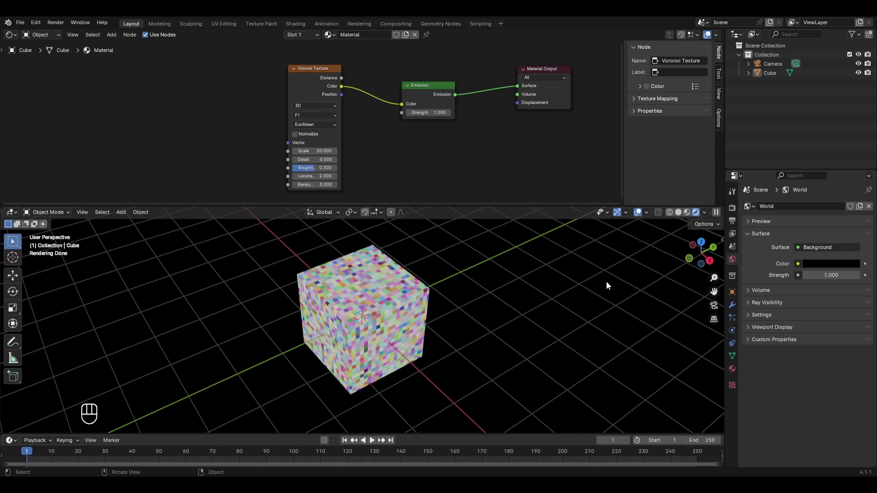
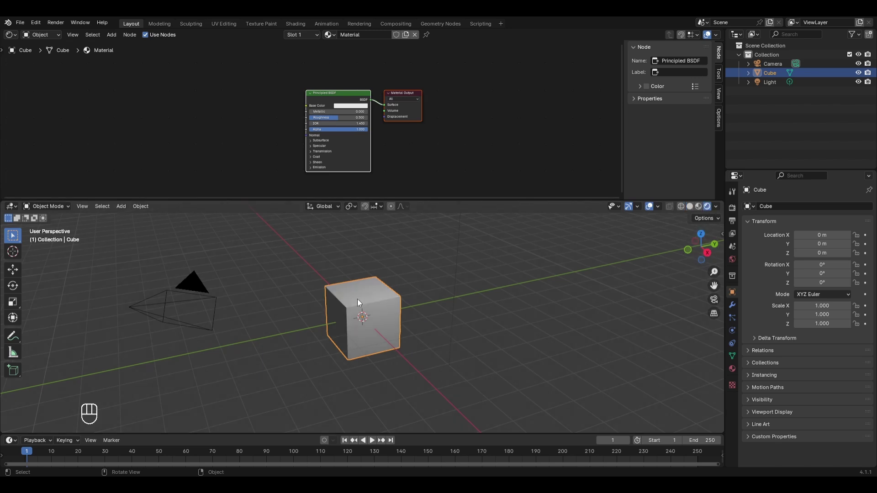
# - Add a Noise Texture at scale 5 feeding the Principled BSDF Base Color, previewed in rendered shading
pyautogui.press('shift+a')
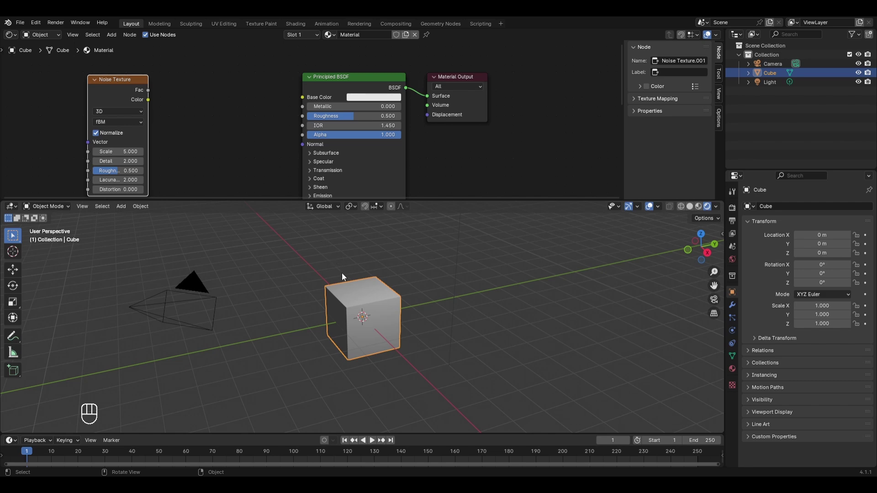
pyautogui.click(737, 215)
pyautogui.moveTo(825, 213); pyautogui.dragTo(185, 209)
pyautogui.moveTo(153, 103); pyautogui.dragTo(305, 105)
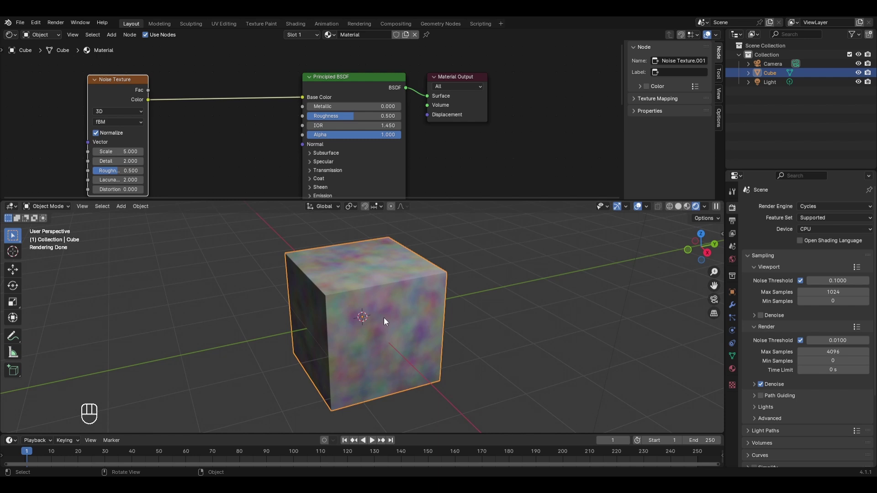
pyautogui.moveTo(385, 320); pyautogui.dragTo(389, 293)
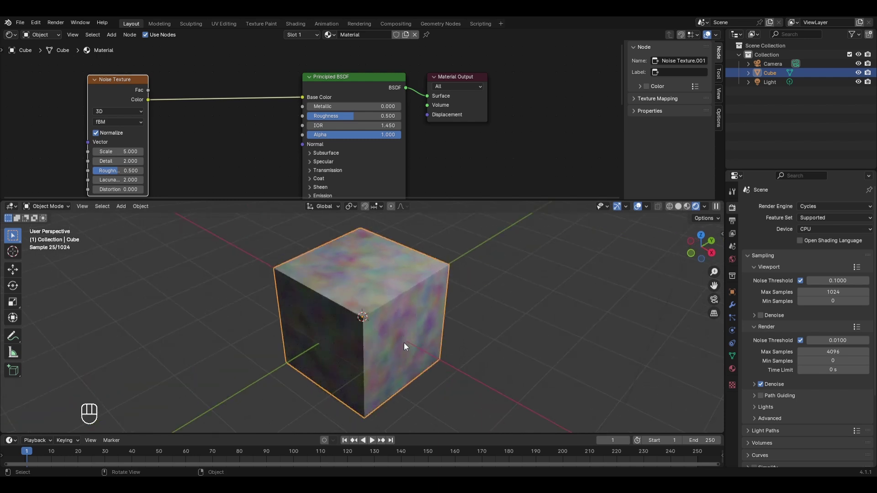
pyautogui.middleClick(386, 334)
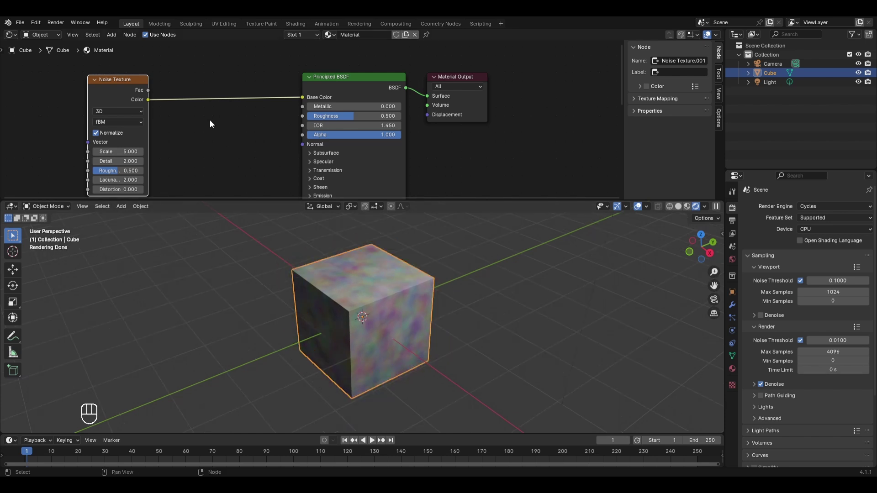
# - Add a Bump node from Noise Fac to the BSDF Normal, with noise Detail 8 and Distortion 1
pyautogui.press('shift+a')
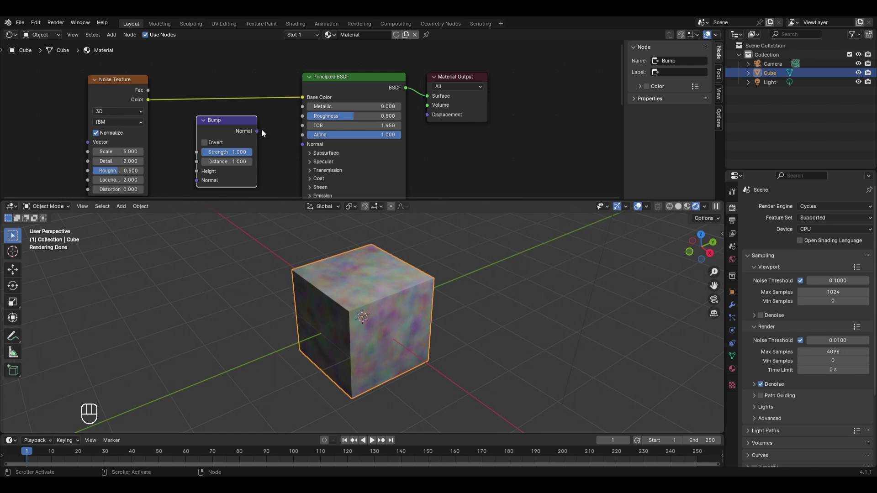
pyautogui.moveTo(259, 133); pyautogui.dragTo(307, 149)
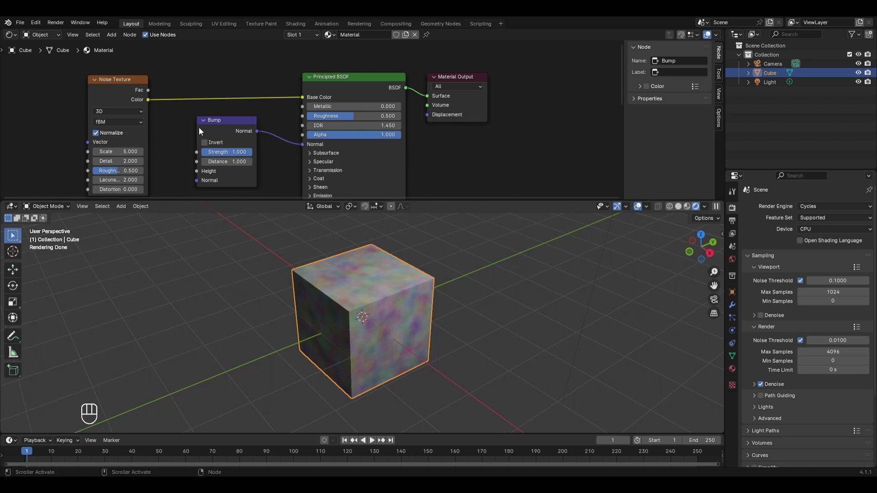
pyautogui.moveTo(154, 94); pyautogui.dragTo(426, 339)
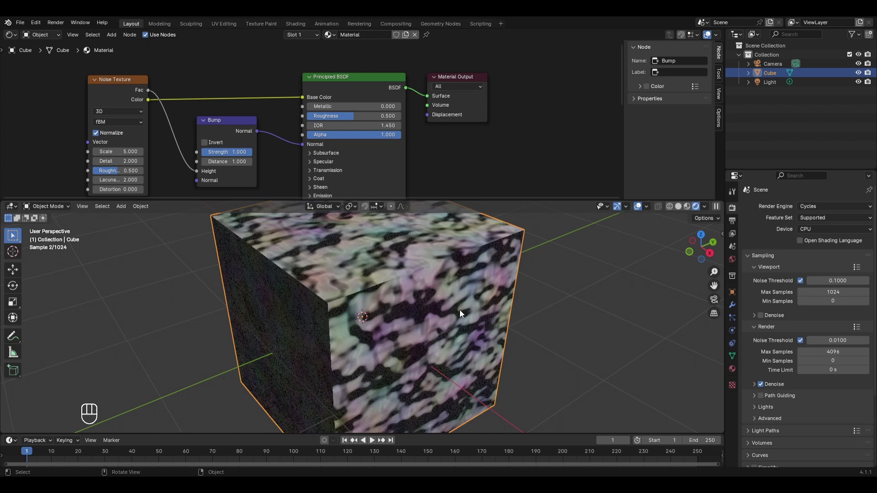
pyautogui.click(438, 309)
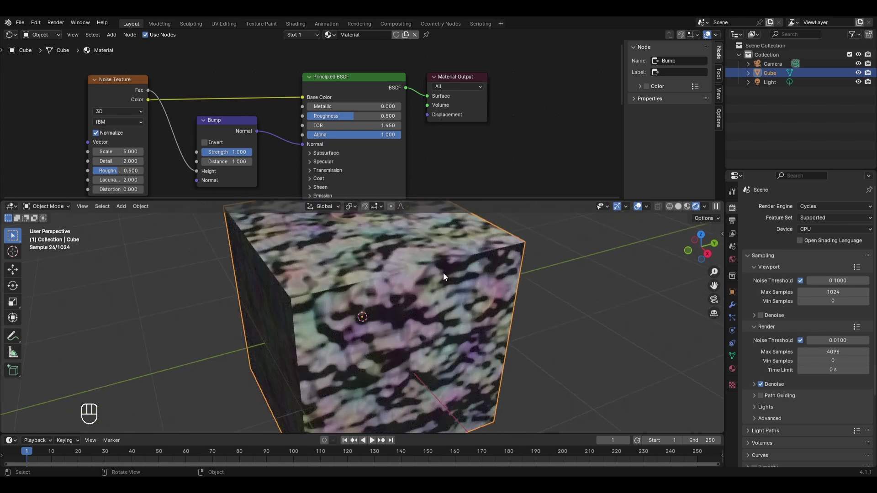
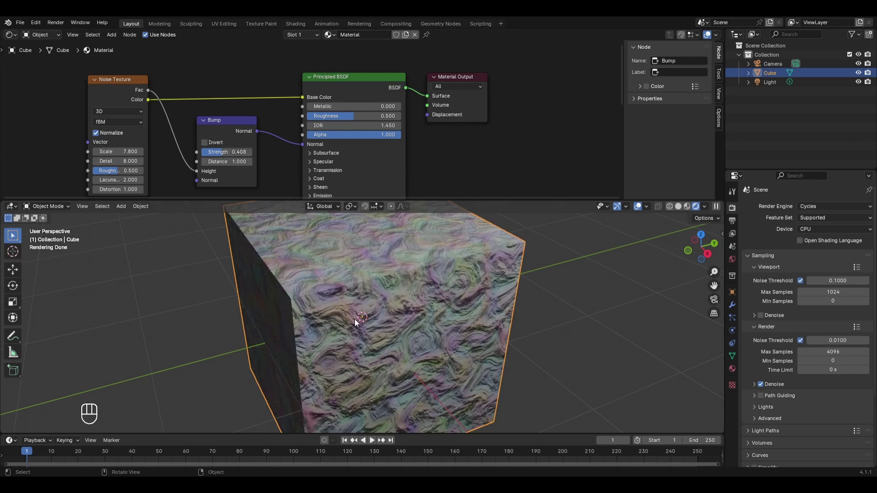
pyautogui.moveTo(243, 158); pyautogui.dragTo(255, 156)
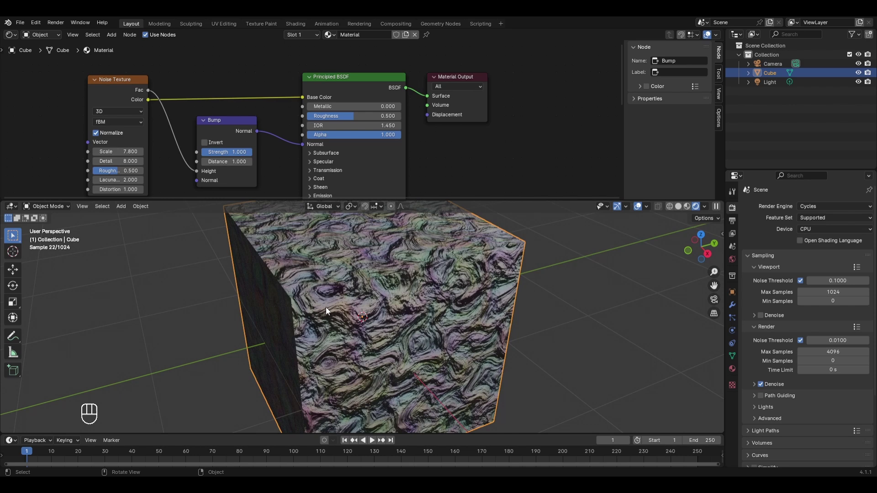
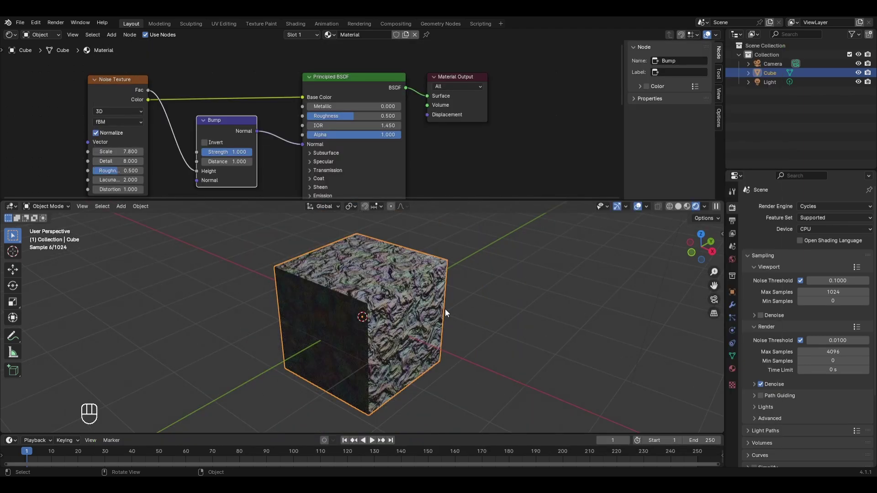
# - Detach the noise-bump material and create a new default material, Material.001, on the cube
pyautogui.press('x')
pyautogui.press('shift+a')
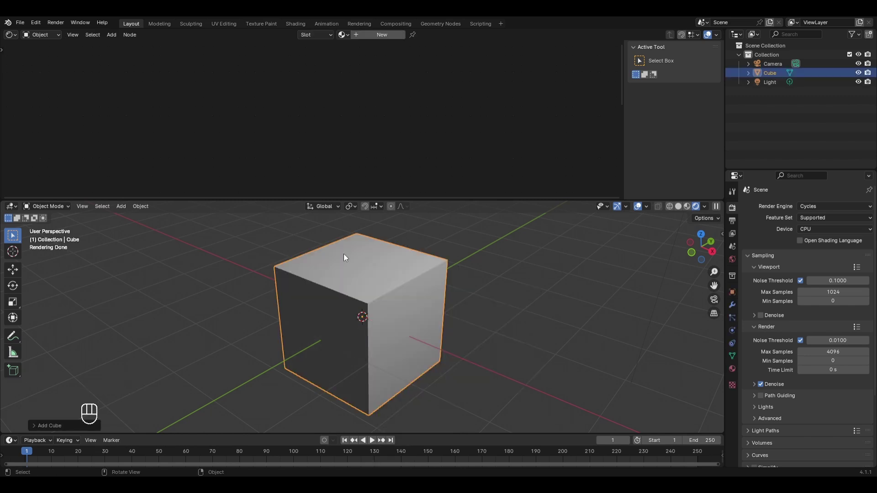
pyautogui.click(382, 39)
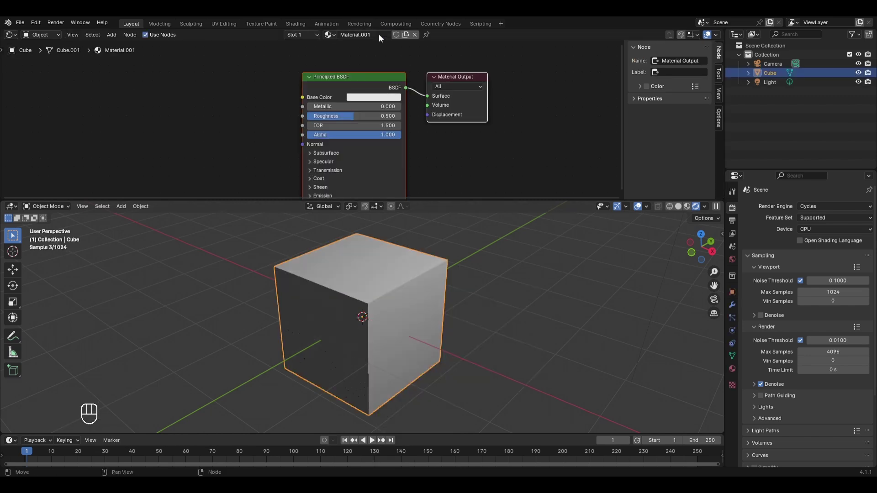
pyautogui.middleClick(364, 290)
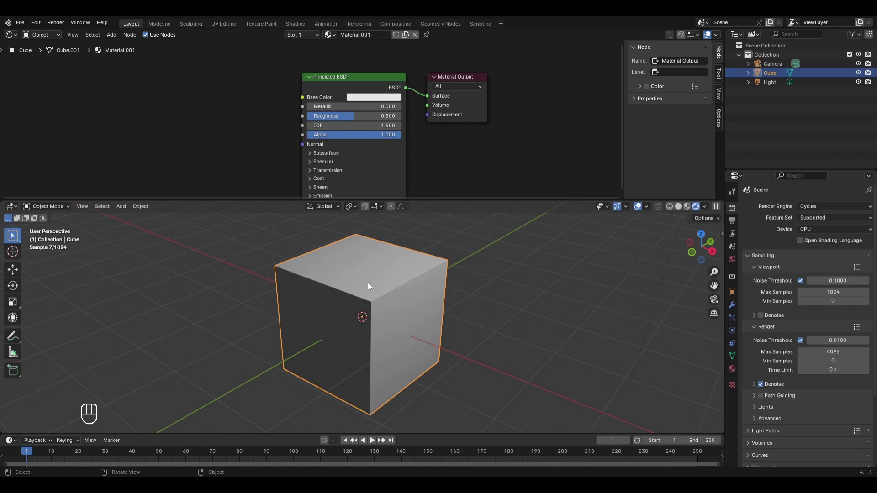
# - Add a Brick Texture node and wire its Color into the Principled BSDF Base Color
pyautogui.press('shift+a')
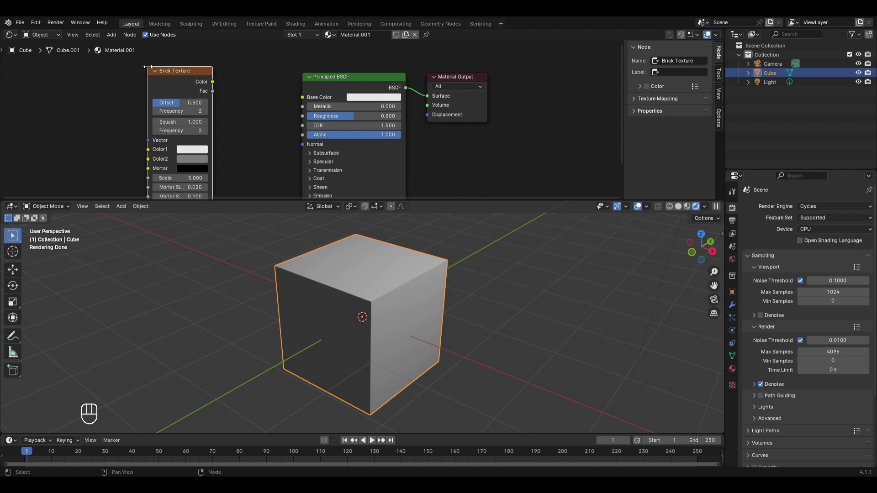
pyautogui.click(215, 85)
pyautogui.moveTo(248, 91); pyautogui.dragTo(301, 105)
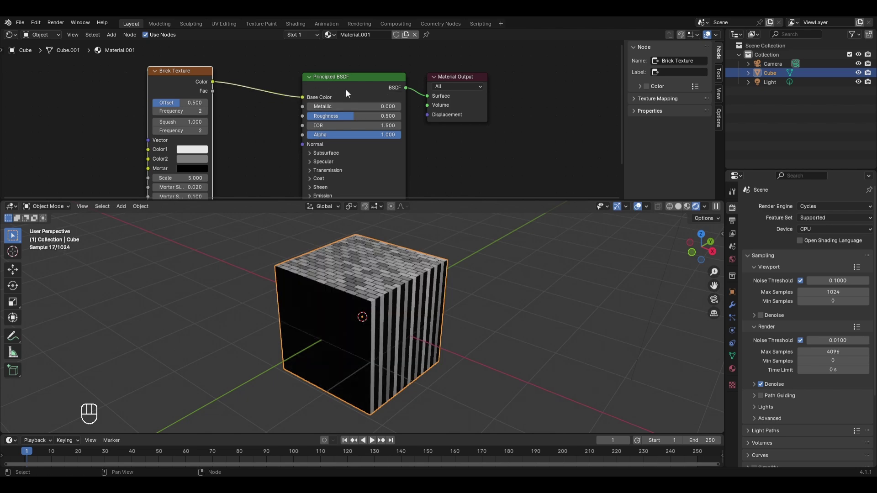
# - Orbit the cube, then switch to Top Orthographic view to see the bricks from above
pyautogui.moveTo(360, 269); pyautogui.dragTo(358, 292)
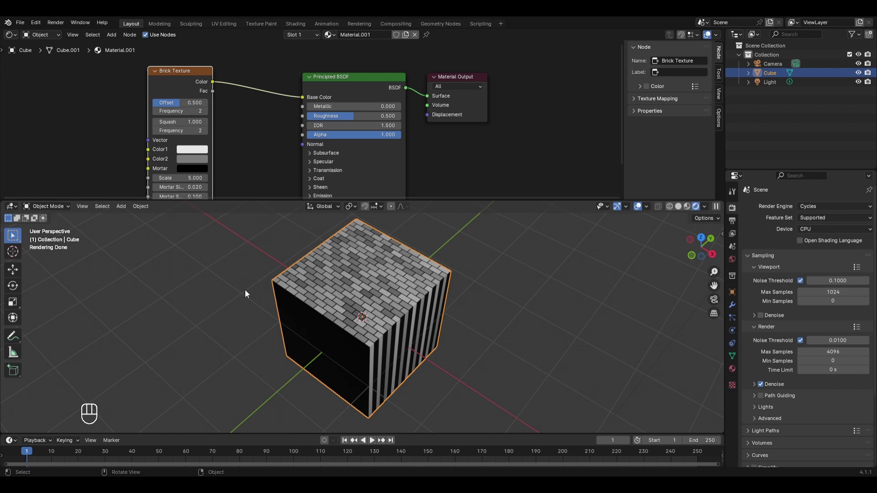
pyautogui.press('KP_7')
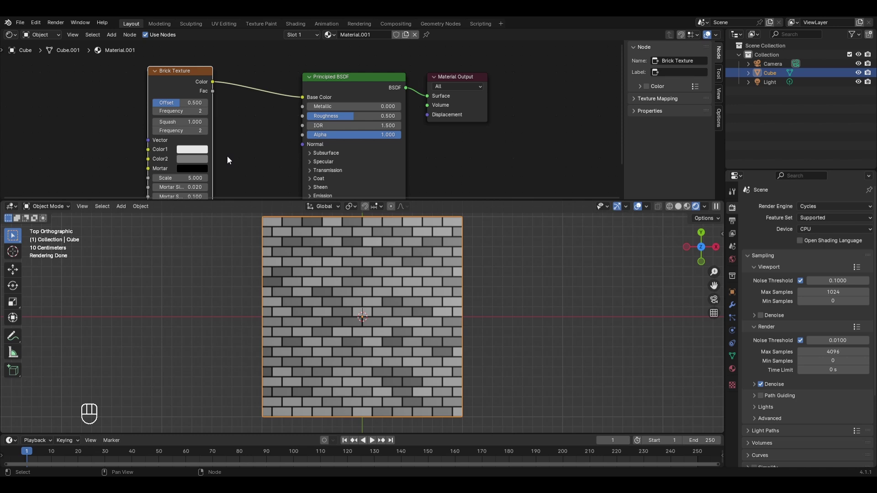
# - Add a Mix node driven by the brick Fac, blending red and light grey into the base colour
pyautogui.press('shift+a')
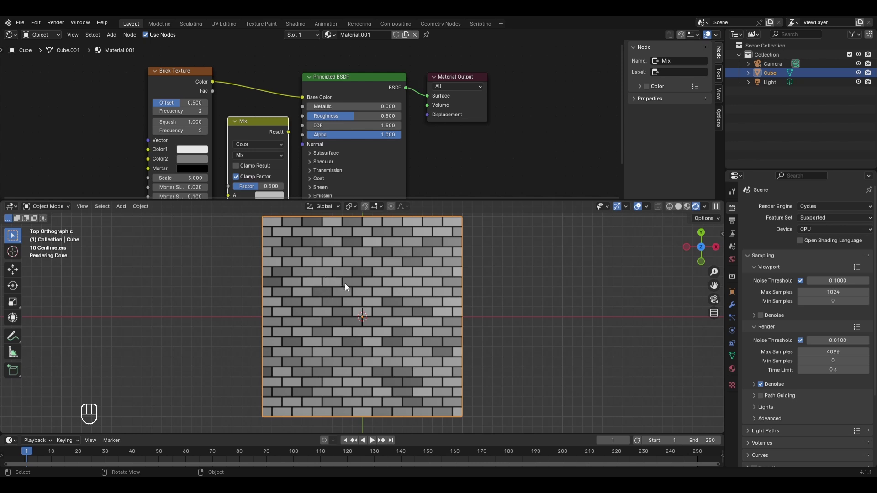
pyautogui.click(213, 96)
pyautogui.moveTo(220, 94); pyautogui.dragTo(223, 187)
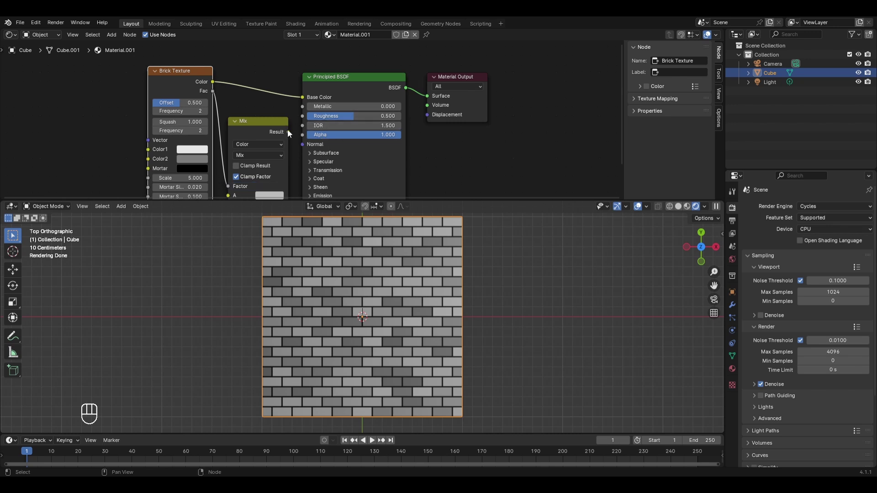
pyautogui.click(291, 134)
pyautogui.moveTo(292, 121); pyautogui.dragTo(317, 96)
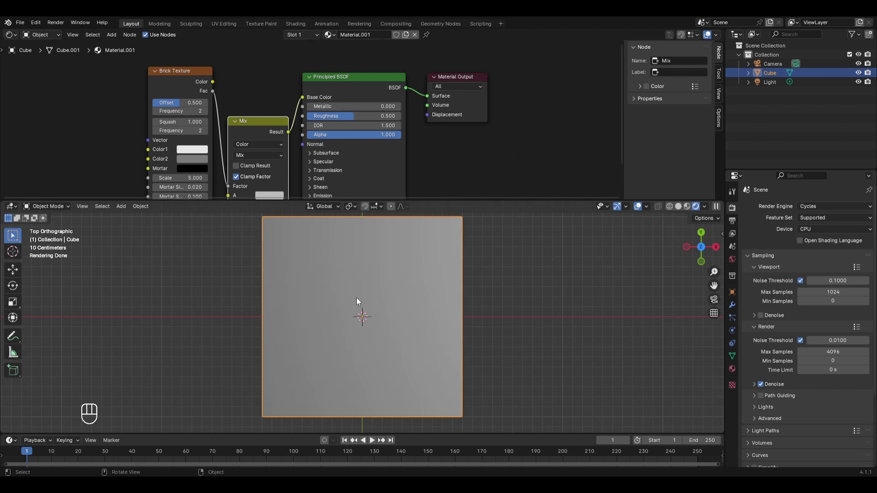
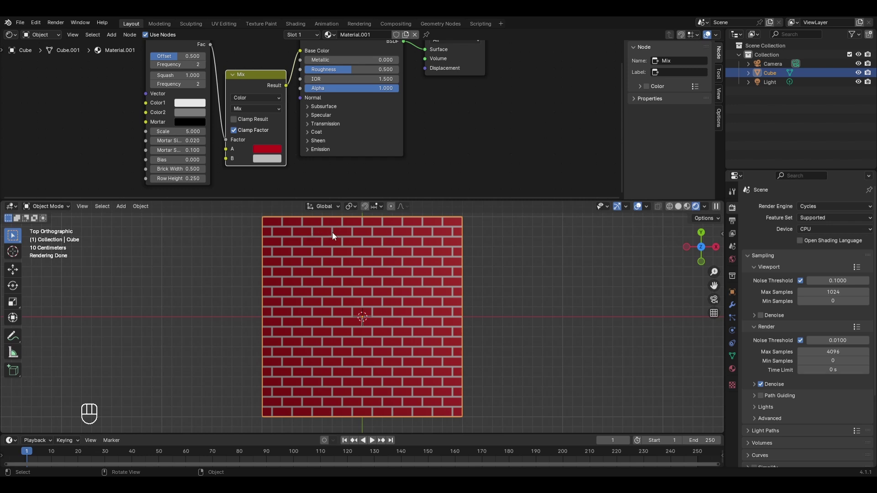
pyautogui.click(270, 161)
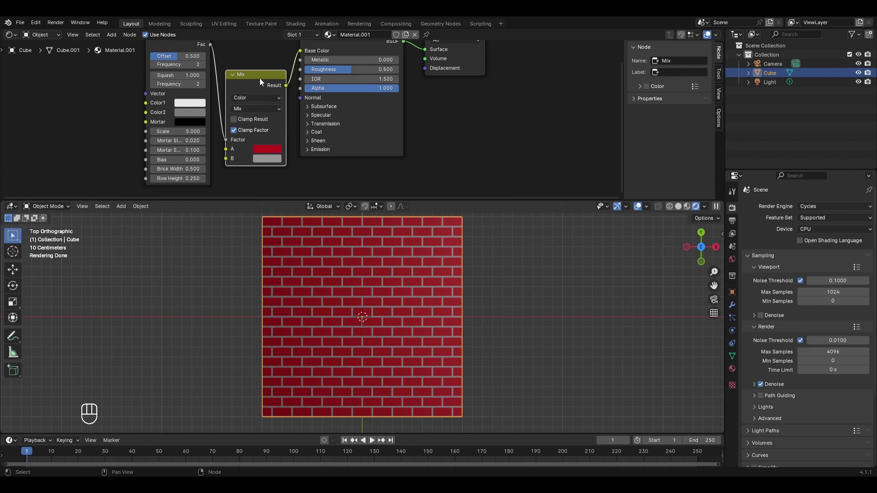
# - Add a Mix Shader feeding the Material Output Surface, with the Principled BSDF as its first shader
pyautogui.press('x')
pyautogui.press('shift+a')
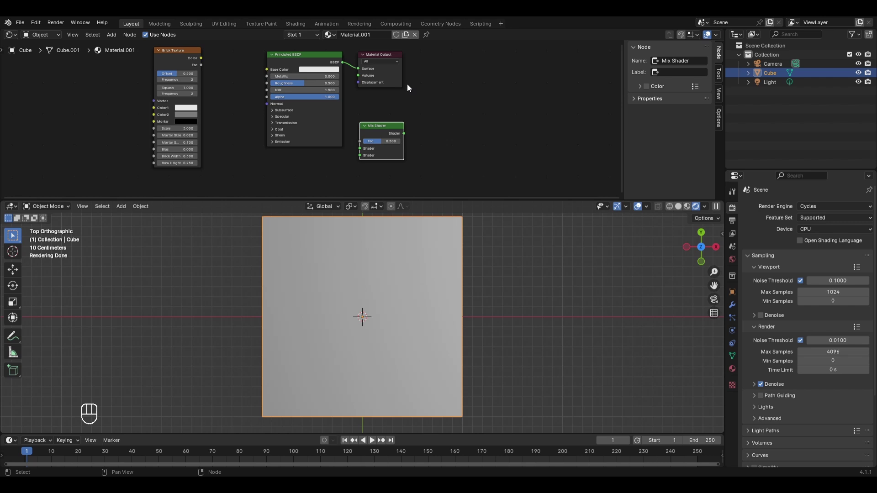
pyautogui.moveTo(400, 81); pyautogui.dragTo(494, 84)
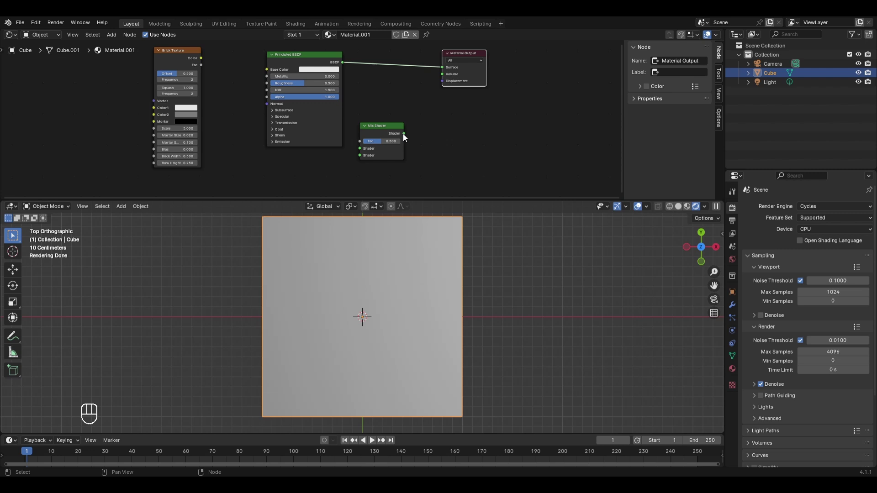
pyautogui.click(404, 137)
pyautogui.moveTo(428, 136); pyautogui.dragTo(448, 66)
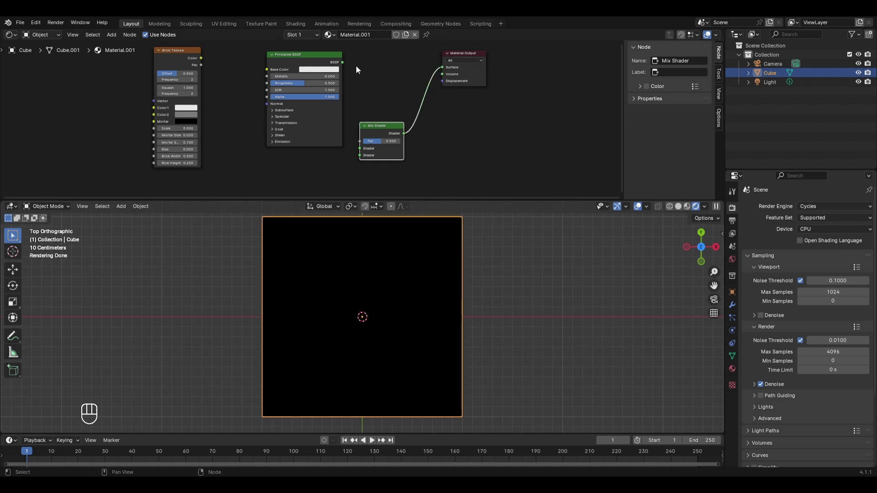
pyautogui.moveTo(347, 66); pyautogui.dragTo(358, 154)
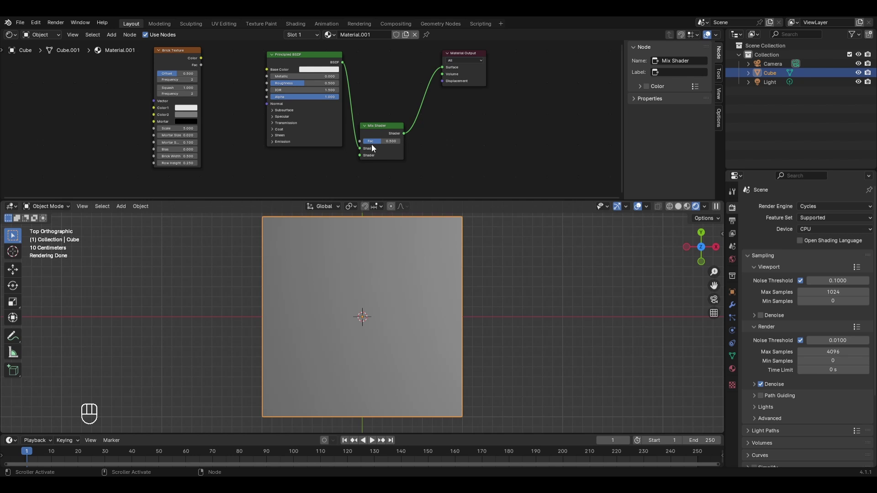
# - Make the BSDF base colour red and let the brick Fac drive the Mix Shader factor
pyautogui.click(206, 63)
pyautogui.moveTo(219, 79); pyautogui.dragTo(409, 127)
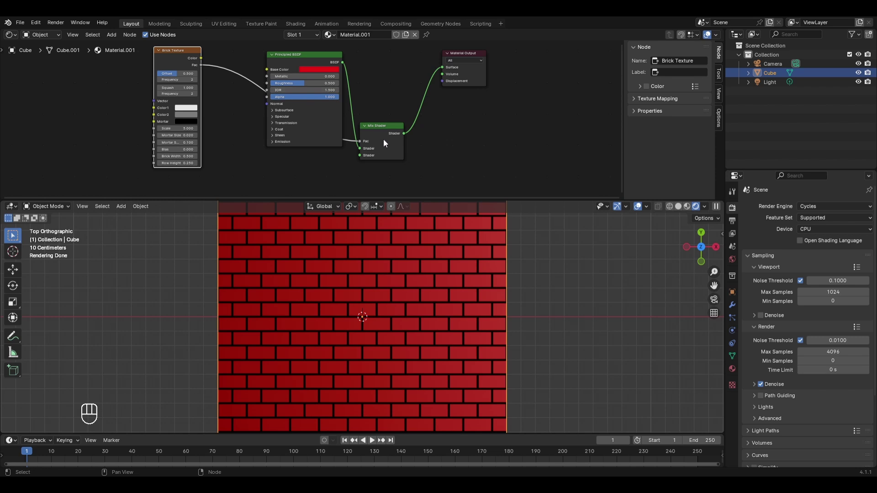
pyautogui.click(314, 59)
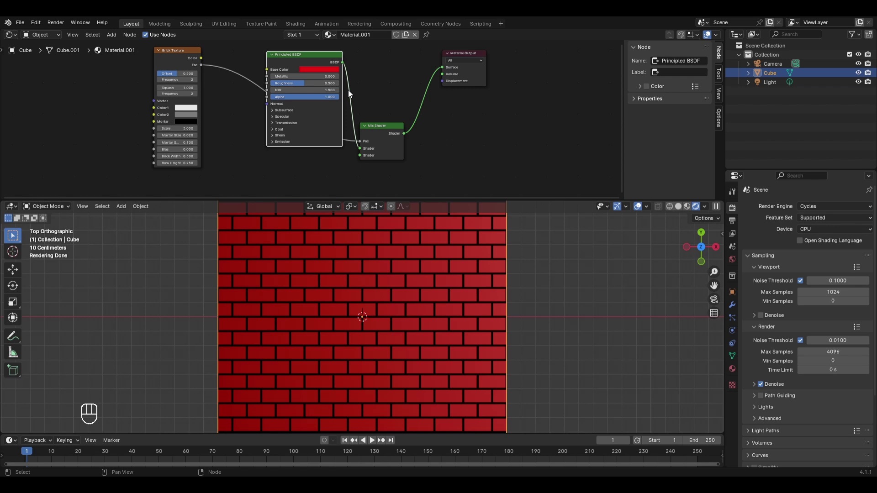
# - Duplicate the BSDF as a grey mortar shader for the mix's second input and tidy the node layout
pyautogui.press('shift+d')
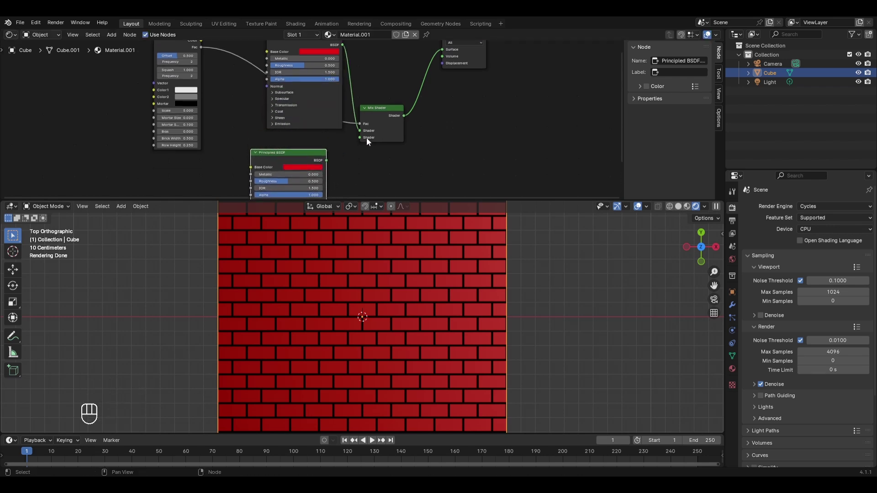
pyautogui.click(351, 152)
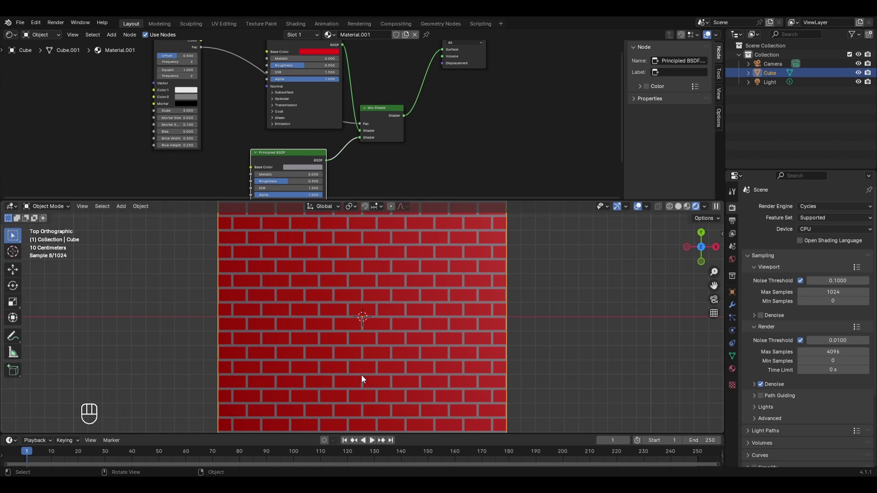
pyautogui.moveTo(177, 50); pyautogui.dragTo(184, 75)
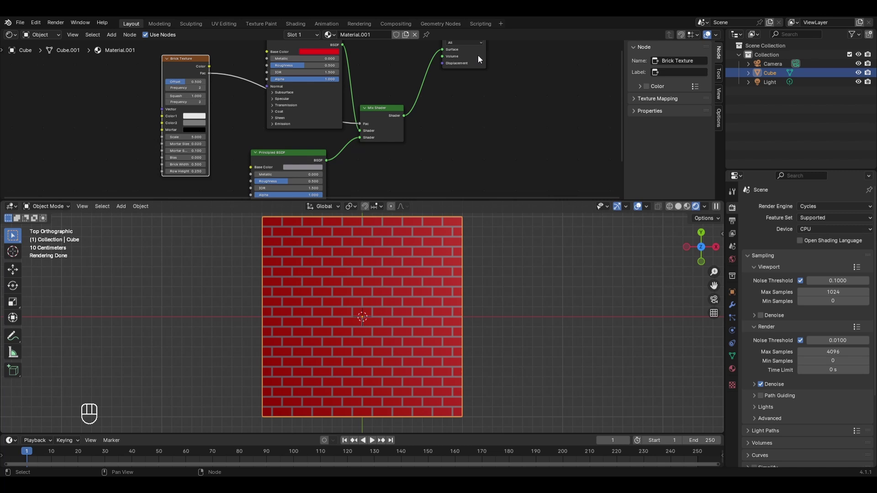
pyautogui.moveTo(481, 56); pyautogui.dragTo(480, 89)
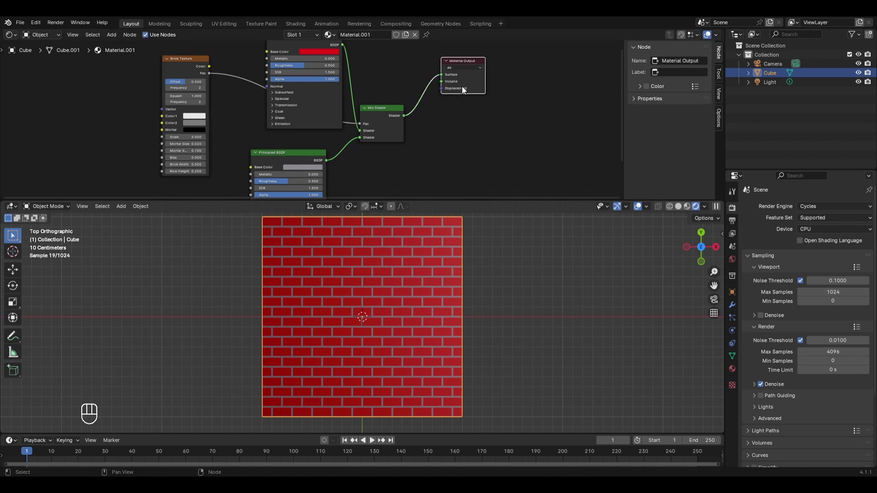
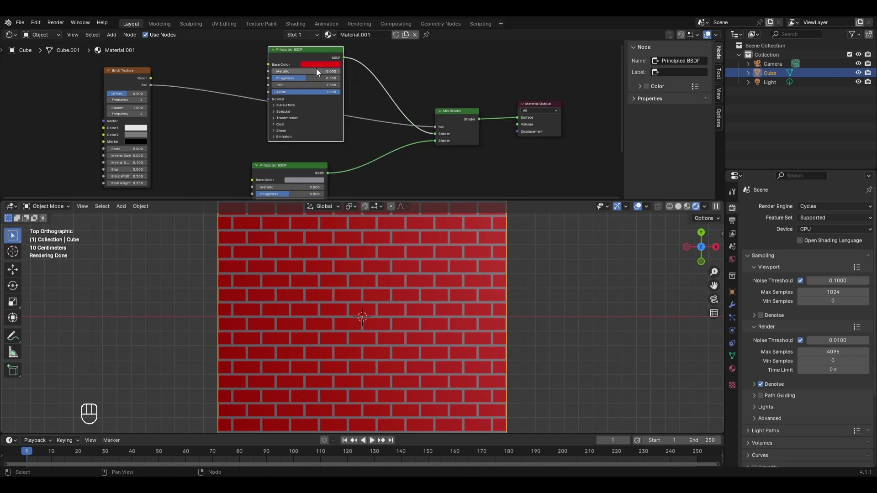
# - Add a Bump node wired into the red shader's Normal and shift the Brick Texture left
pyautogui.click(309, 171)
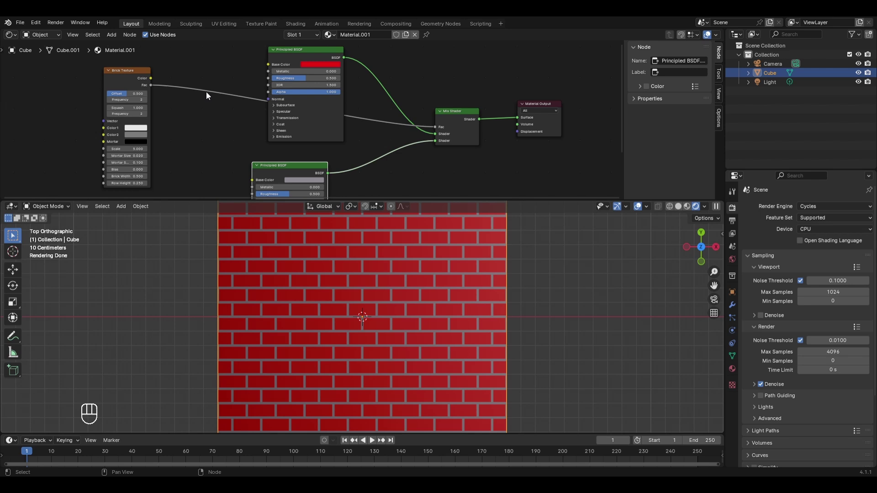
pyautogui.press('shift+a')
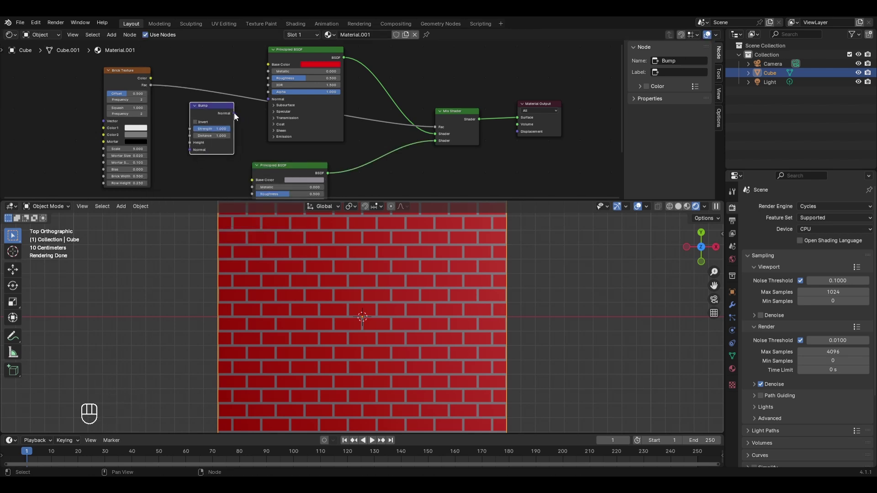
pyautogui.moveTo(249, 116); pyautogui.dragTo(269, 99)
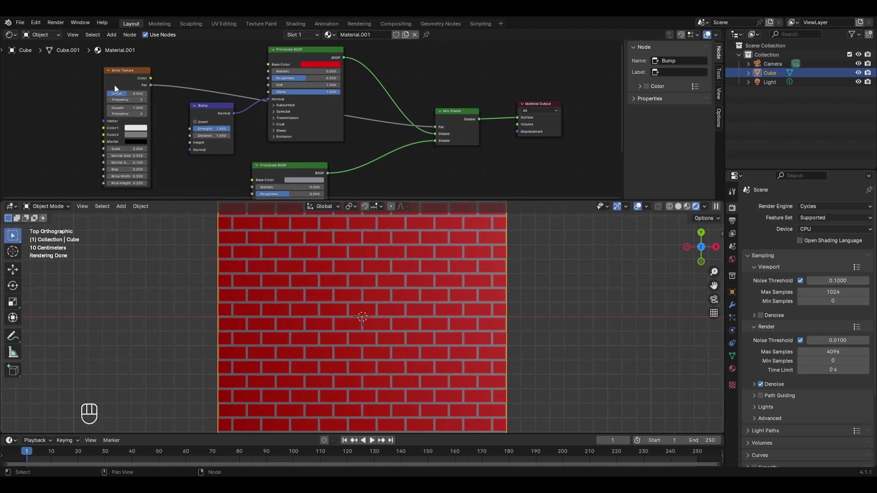
pyautogui.moveTo(121, 86); pyautogui.dragTo(68, 72)
# - Add a Wave Texture driving the bump height, with scale 19, distortion 4.8 and detail 8
pyautogui.press('shift+a')
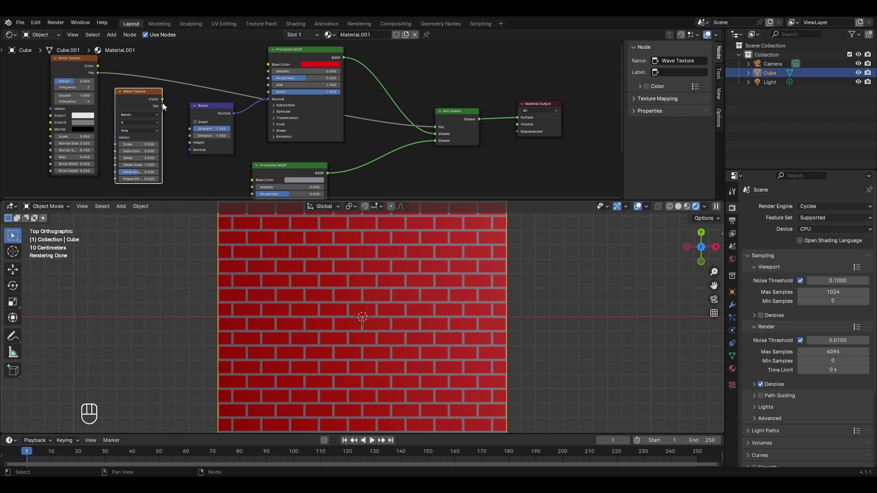
pyautogui.moveTo(166, 107); pyautogui.dragTo(163, 104)
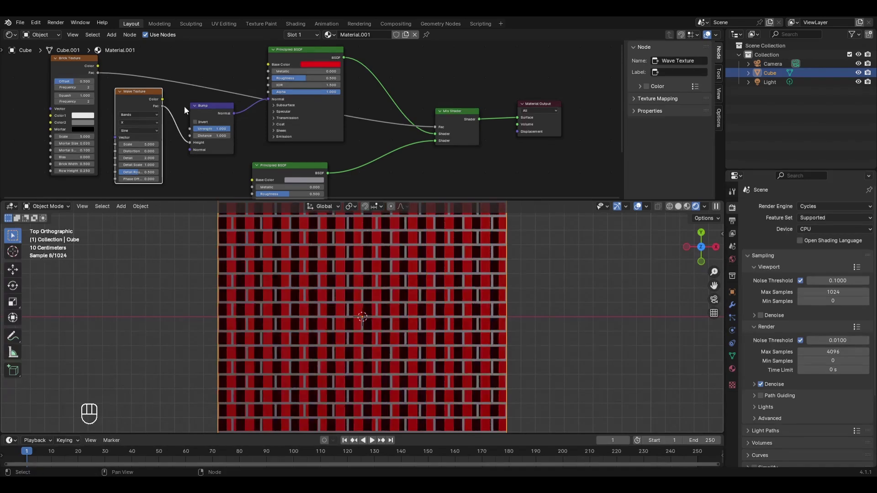
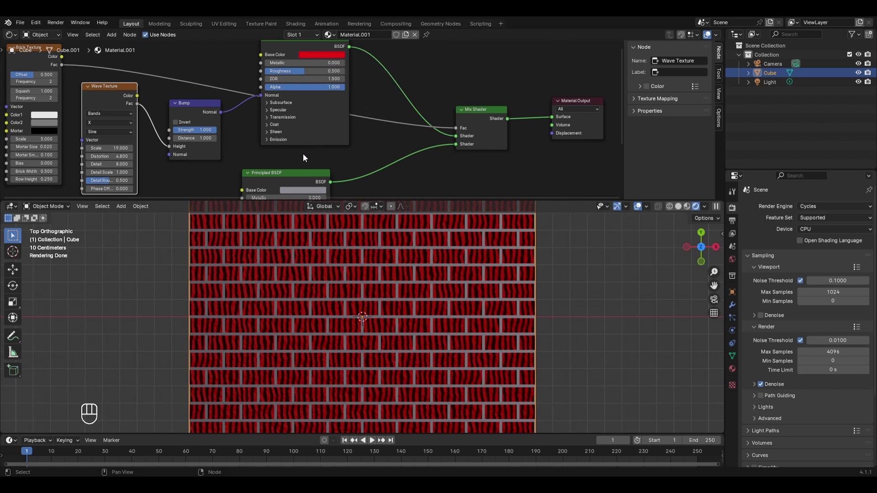
pyautogui.moveTo(304, 158); pyautogui.dragTo(332, 132)
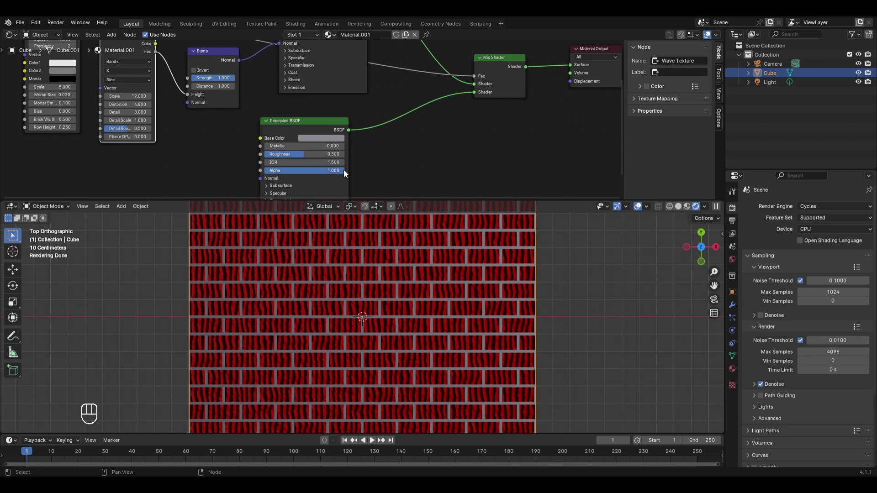
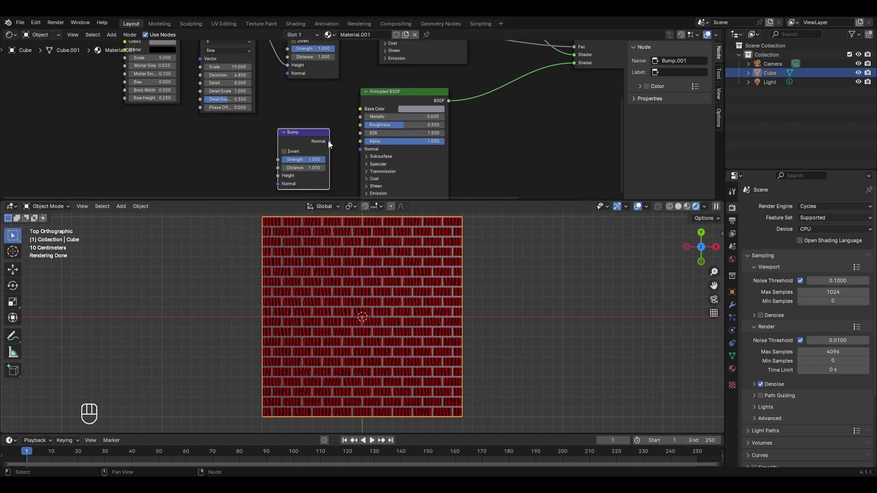
# - Wire a second Bump into the grey shader's Normal, its height driven by a new Noise Texture
pyautogui.moveTo(345, 149); pyautogui.dragTo(366, 155)
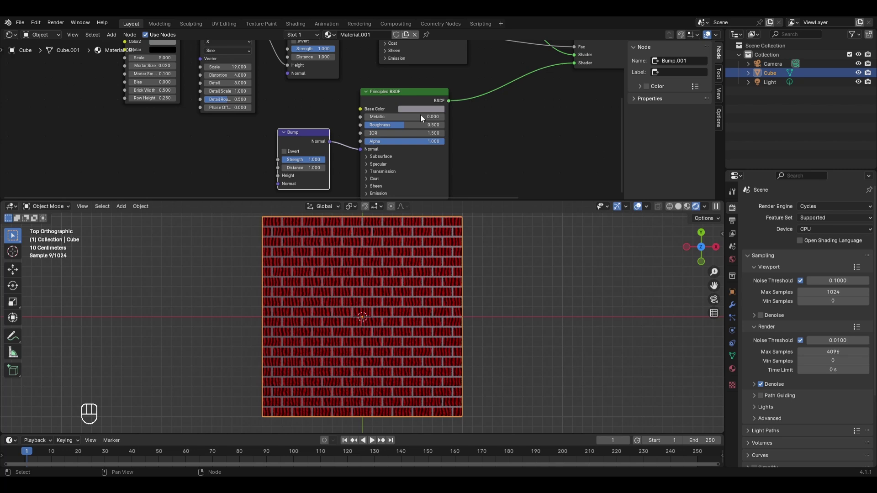
pyautogui.press('shift+a')
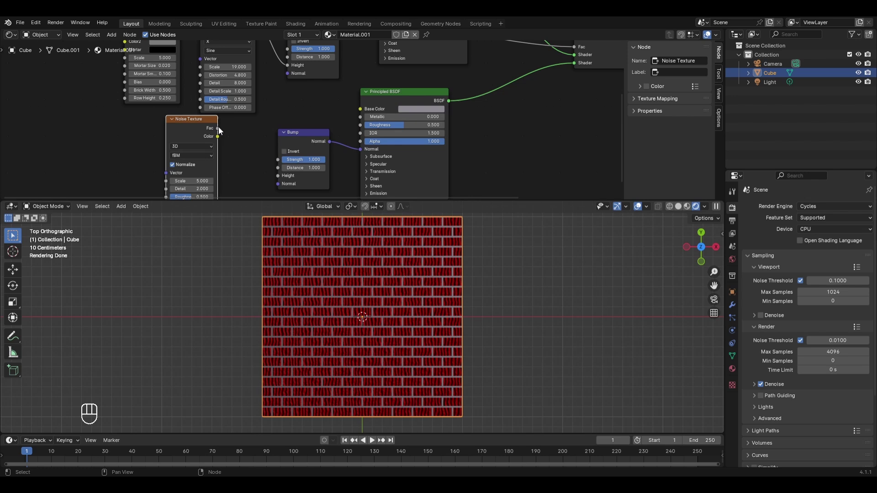
pyautogui.moveTo(253, 153); pyautogui.dragTo(275, 179)
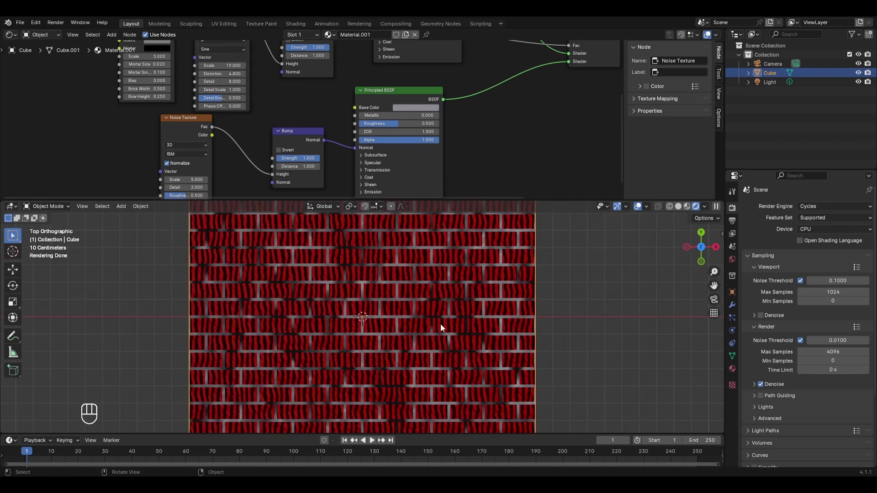